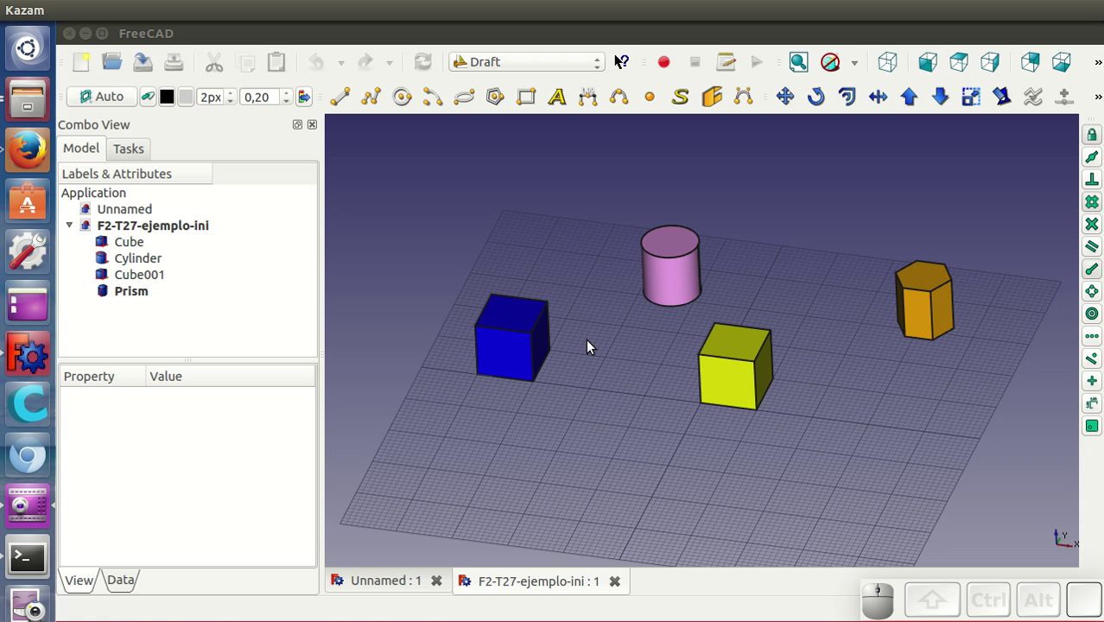
# Step: Set the Draft working plane to Top and zoom the view in on the blue cube
pyautogui.click(120, 107)
pyautogui.click(122, 292)
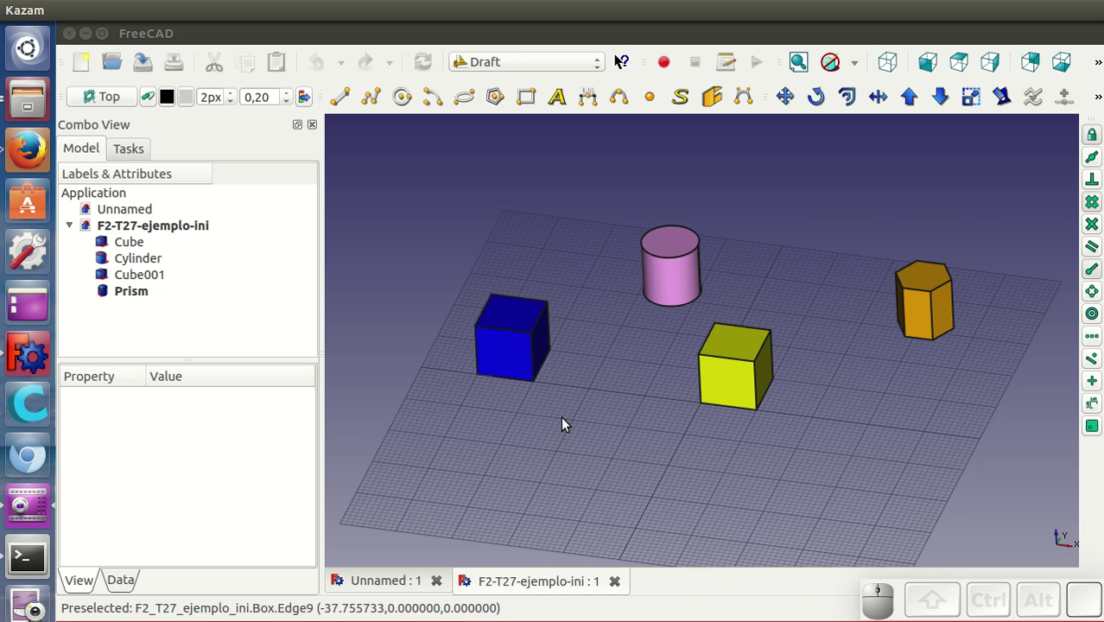
pyautogui.scroll(3)
pyautogui.moveTo(551, 398); pyautogui.dragTo(724, 451)
pyautogui.scroll(3)
pyautogui.middleClick(724, 451)
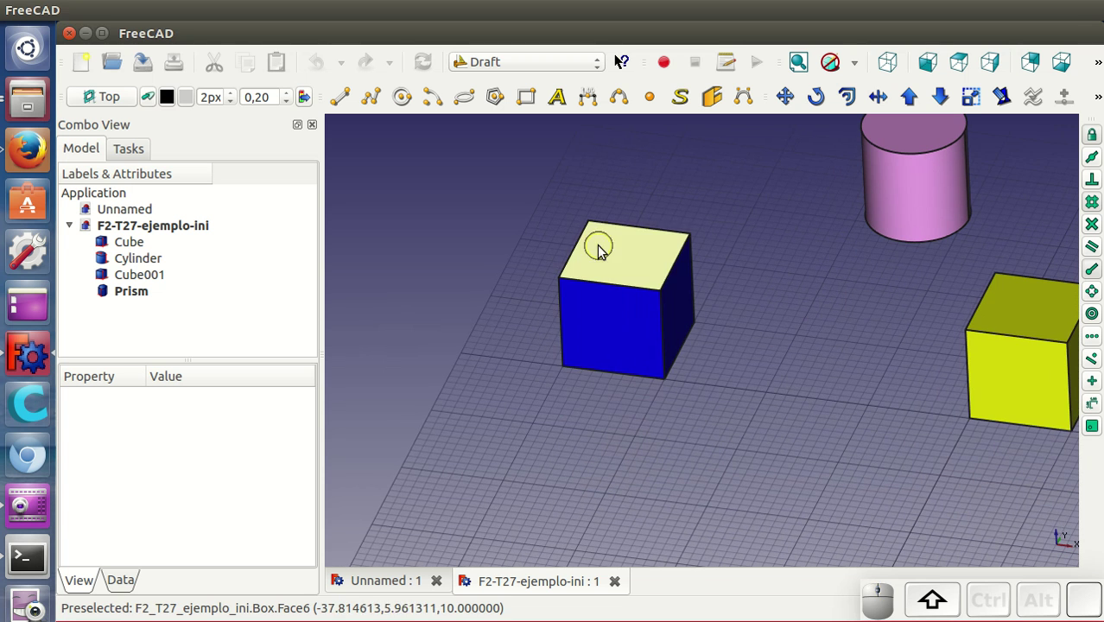
# Step: Downgrade the selected blue Cube into six faces and select its top face, Face005
pyautogui.click(623, 259)
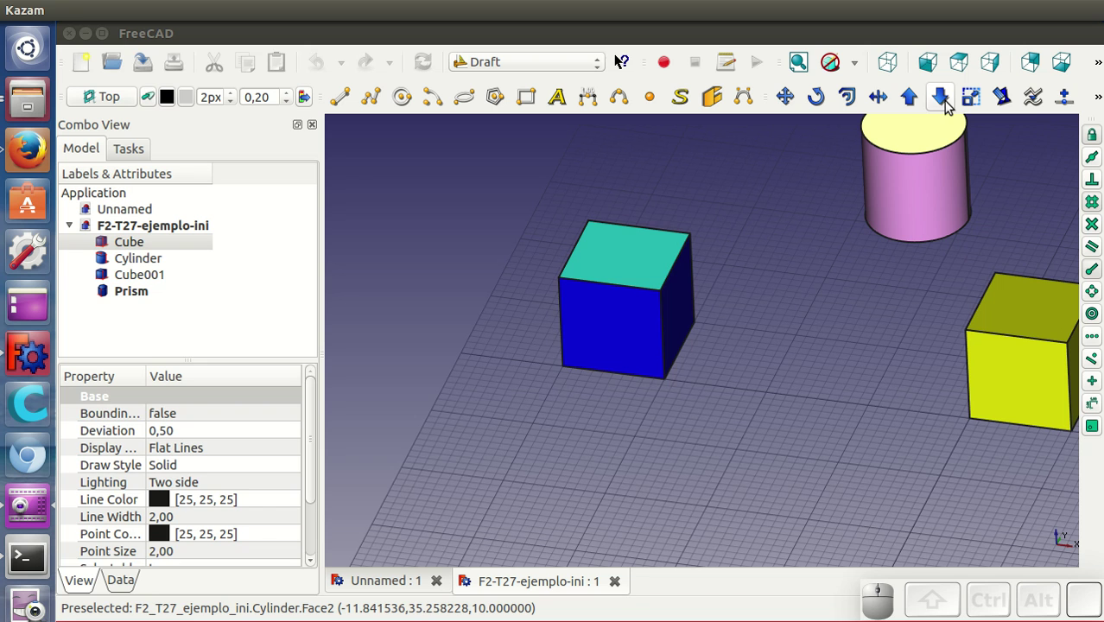
pyautogui.click(949, 107)
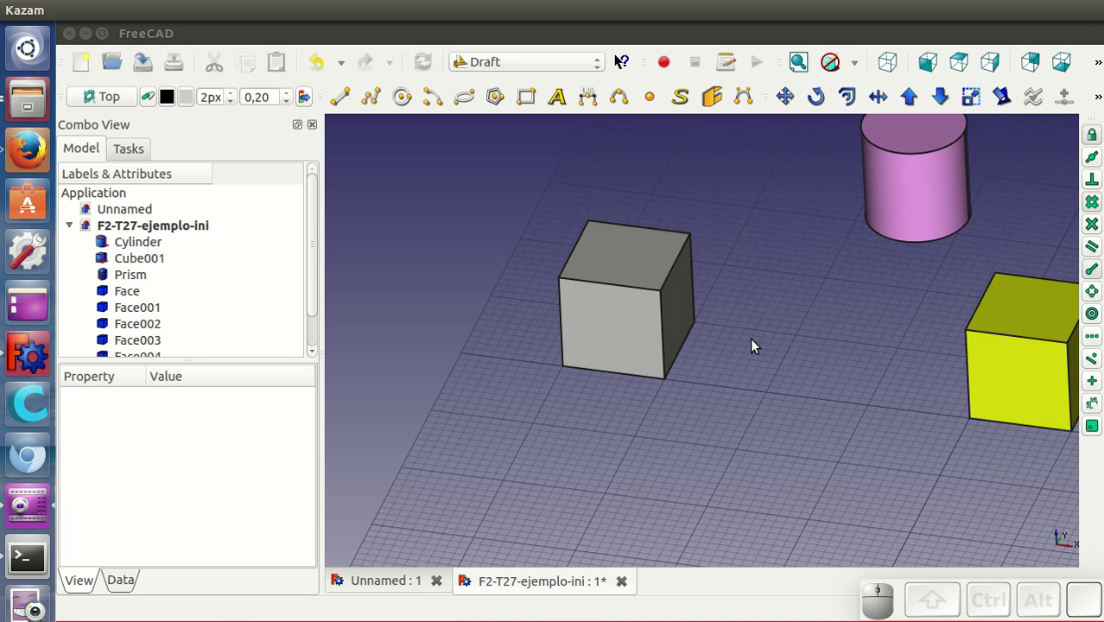
pyautogui.scroll(-3)
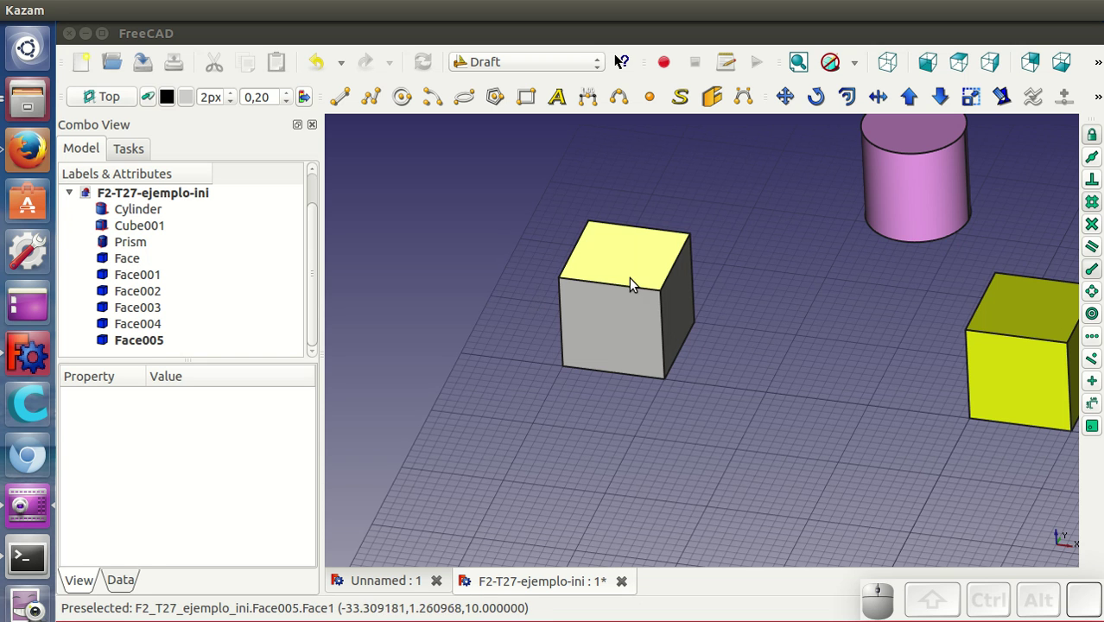
pyautogui.click(632, 266)
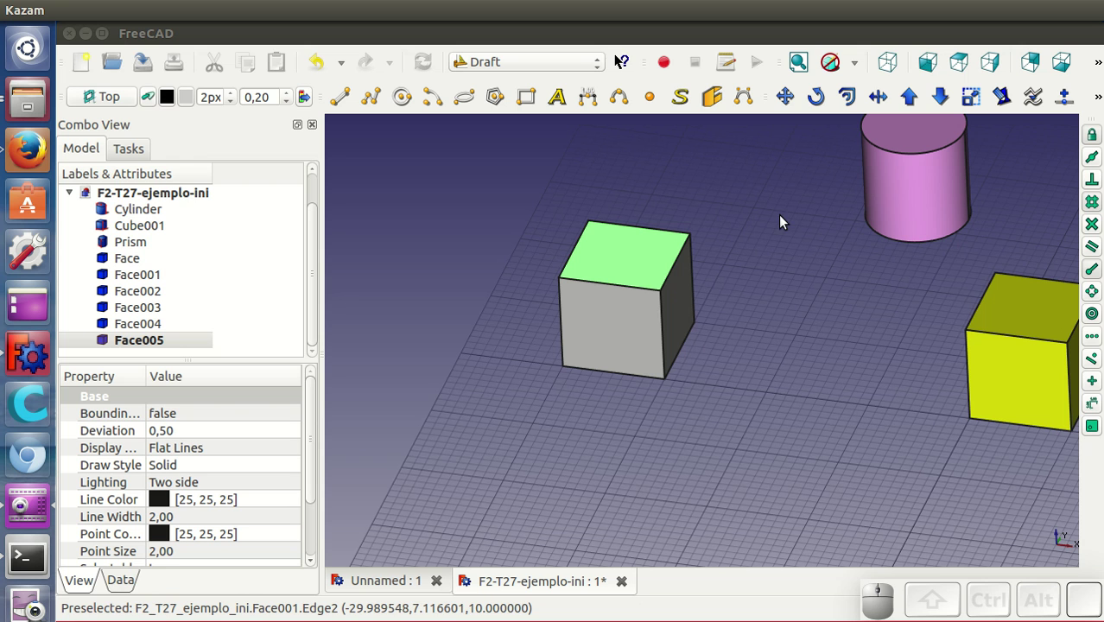
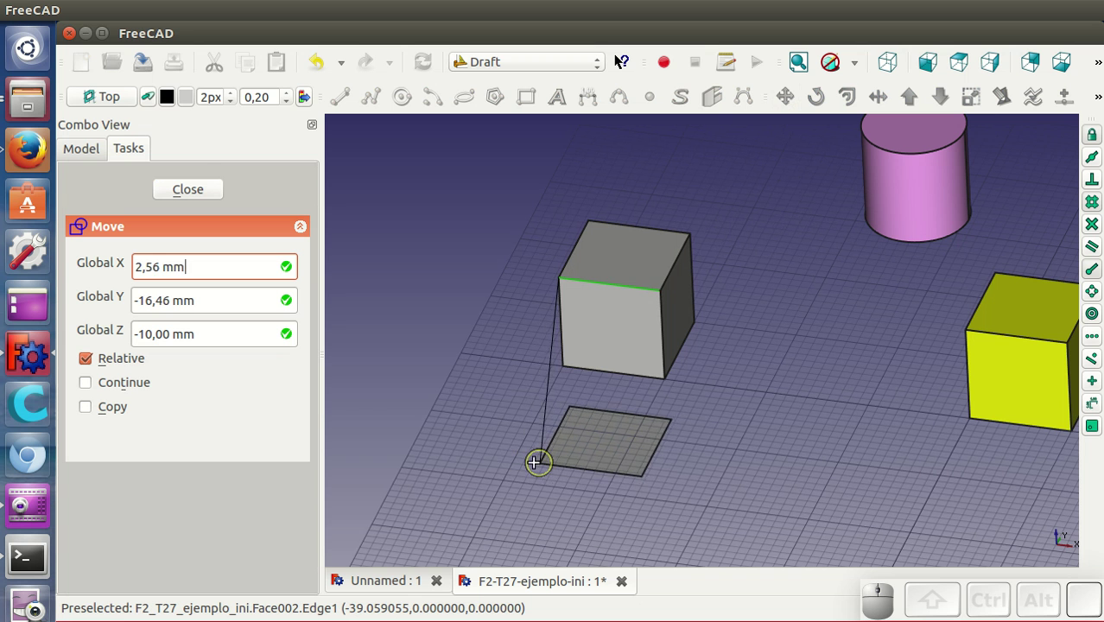
# Step: Move Face005 onto the grid in front of the open cube and select it again
pyautogui.click(517, 467)
pyautogui.moveTo(691, 324); pyautogui.dragTo(720, 457)
pyautogui.moveTo(721, 457); pyautogui.dragTo(586, 411)
pyautogui.click(587, 411)
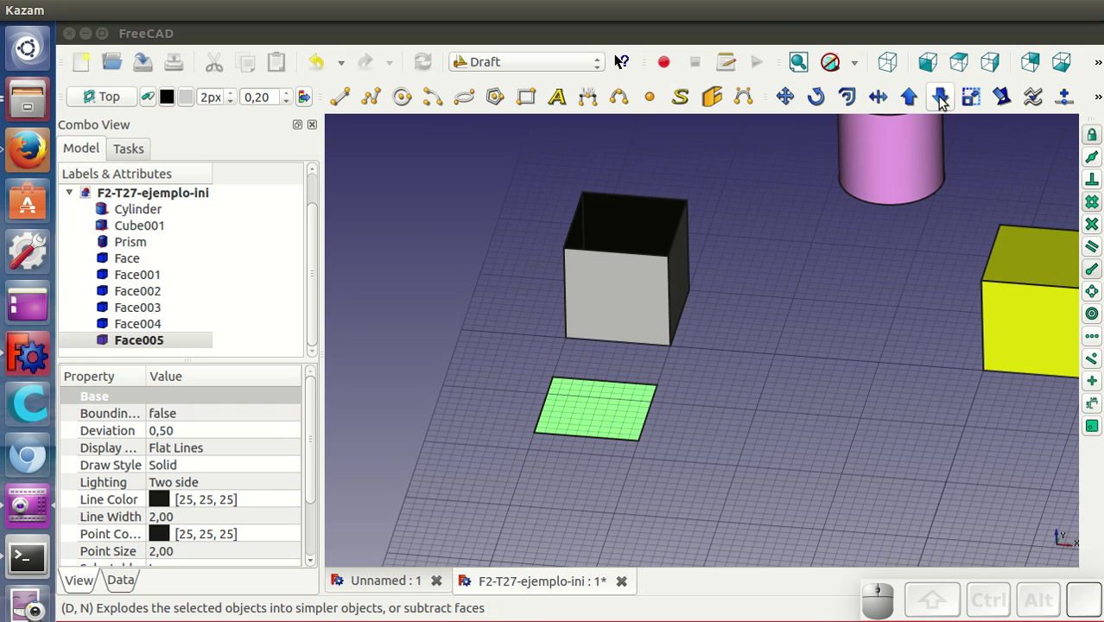
# Step: Downgrade the square face on the ground into a Wire and select that wire
pyautogui.click(943, 103)
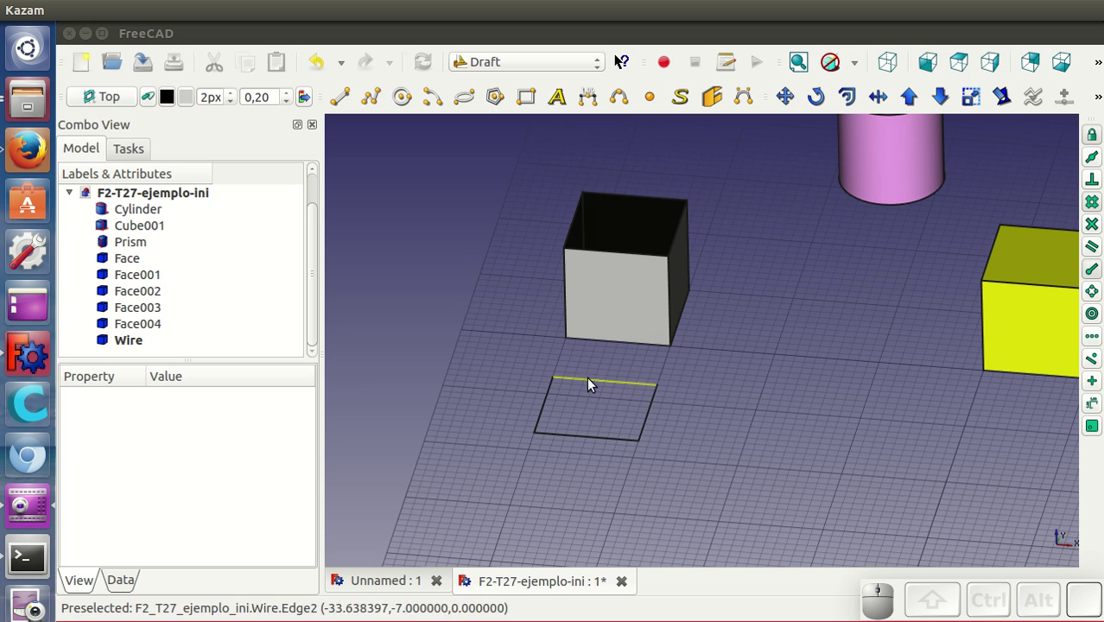
pyautogui.click(139, 345)
pyautogui.click(126, 586)
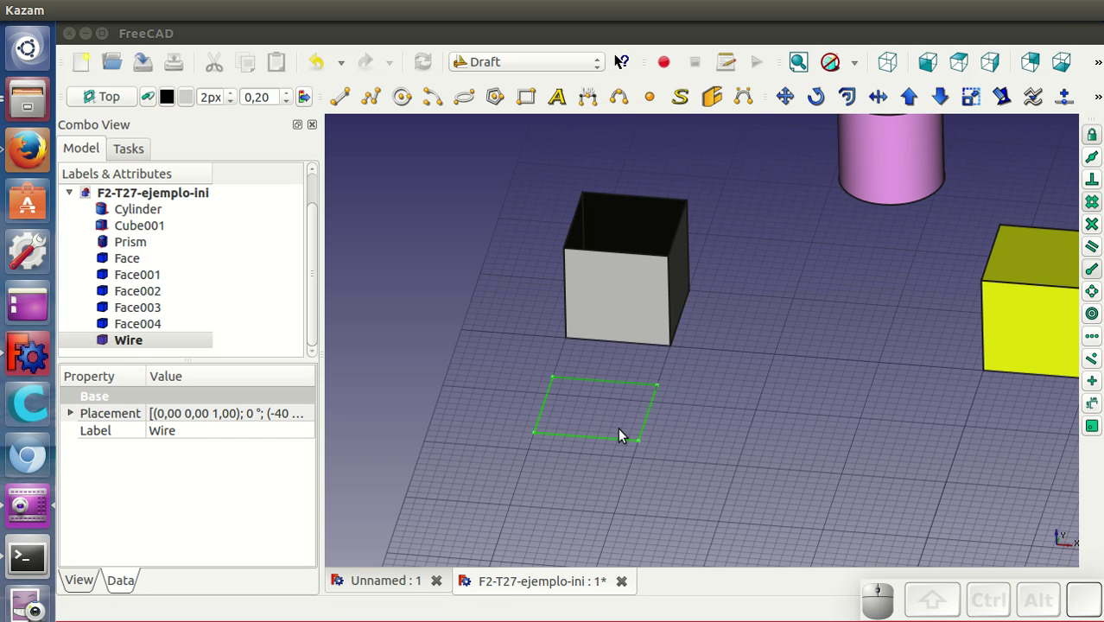
# Step: Downgrade the square Wire outline into separate Edges
pyautogui.click(604, 477)
pyautogui.click(607, 440)
pyautogui.click(608, 440)
pyautogui.click(607, 439)
pyautogui.click(607, 439)
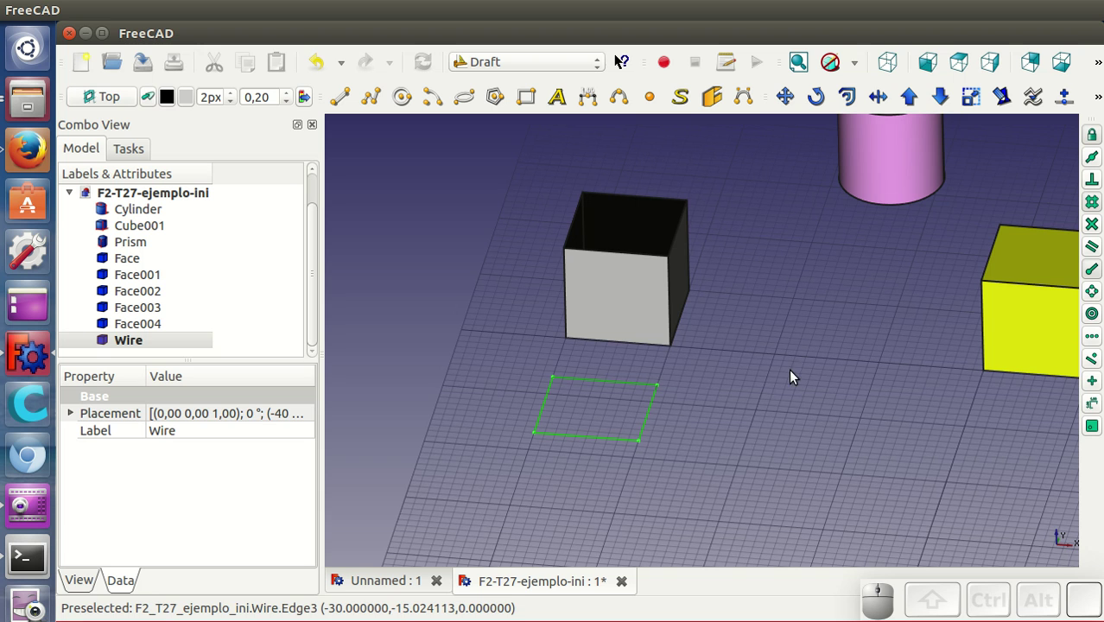
pyautogui.click(947, 105)
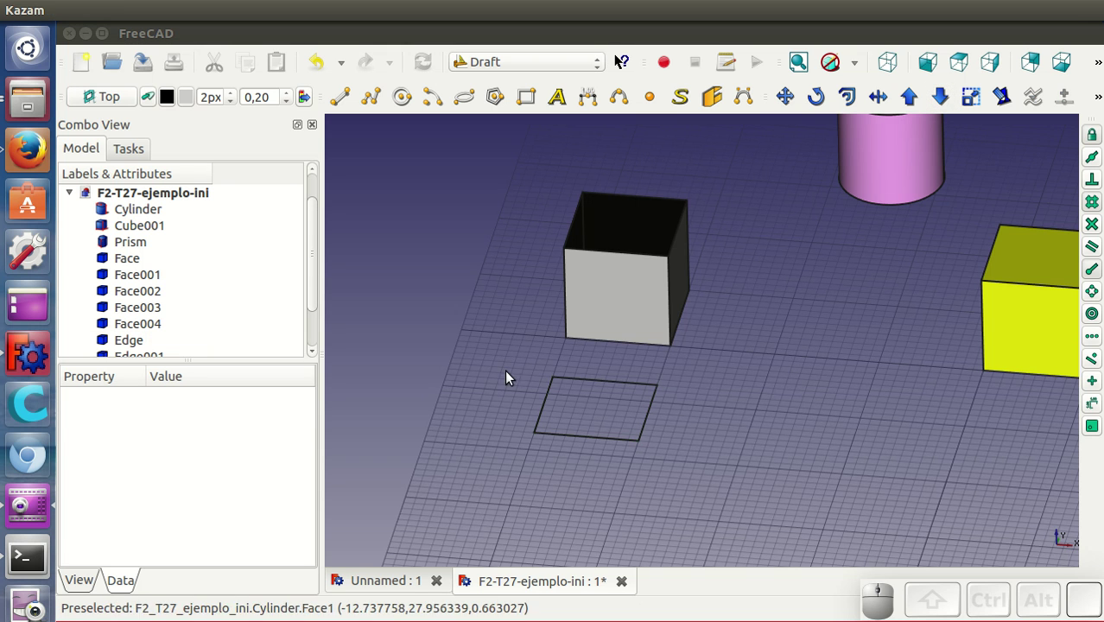
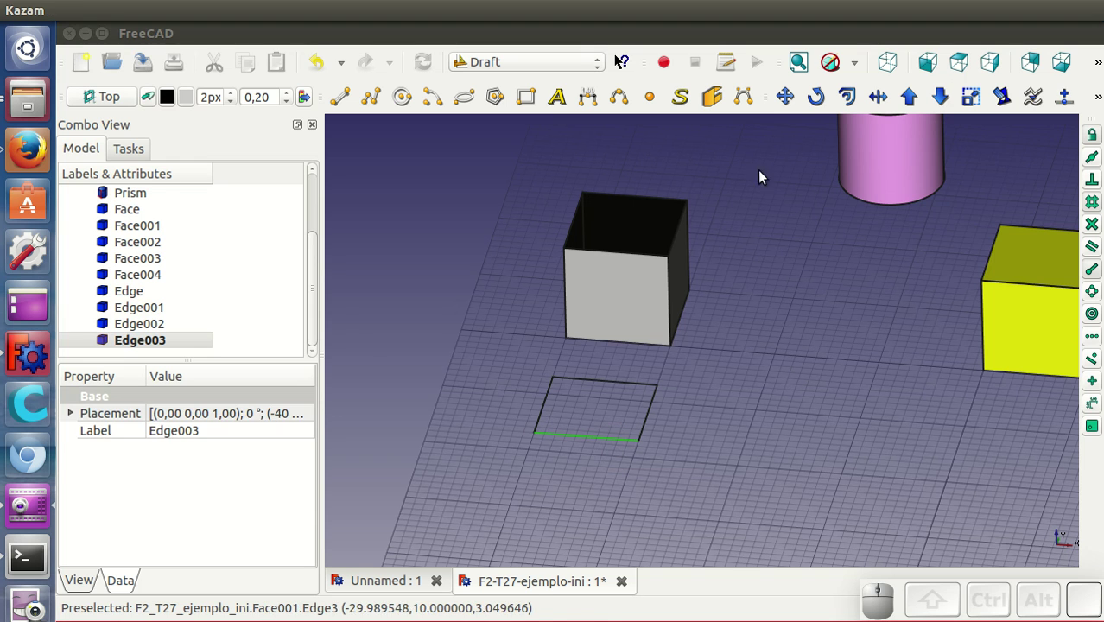
# Step: Move Edge003 away from the square onto the grid
pyautogui.click(790, 108)
pyautogui.click(543, 439)
pyautogui.click(527, 469)
pyautogui.click(574, 446)
# Step: Downgrade the pink cylinder into separate faces
pyautogui.middleClick(573, 446)
pyautogui.scroll(-3)
pyautogui.scroll(3)
pyautogui.moveTo(788, 353); pyautogui.dragTo(724, 450)
pyautogui.scroll(3)
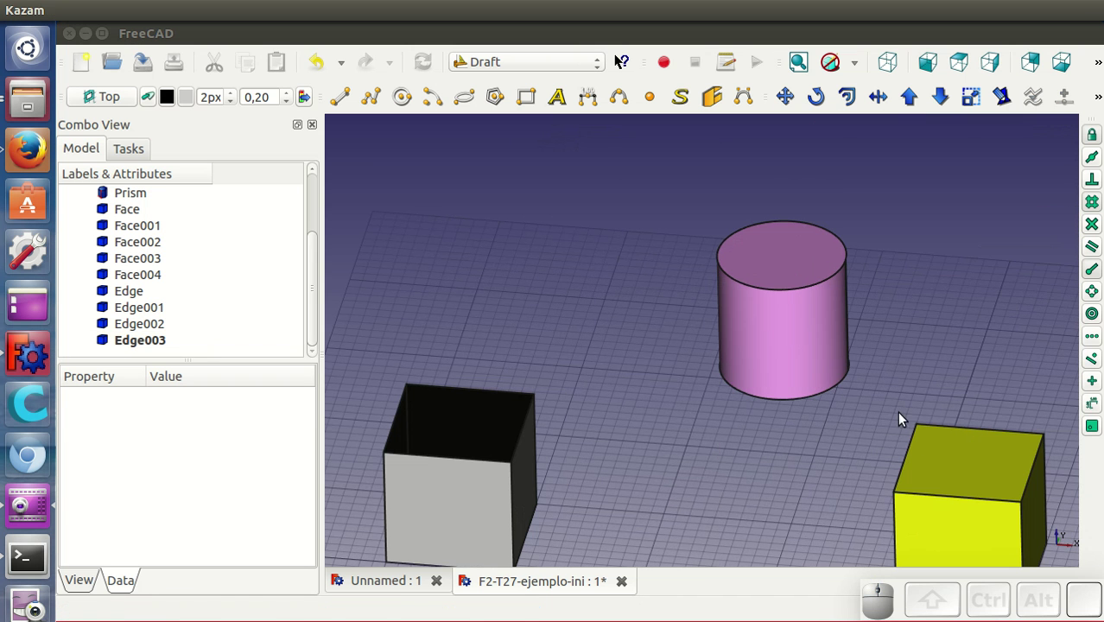
pyautogui.click(804, 346)
pyautogui.click(942, 105)
# Step: Lay the cylinder's circular end faces on the grid and downgrade its side face to a wire
pyautogui.scroll(-3)
pyautogui.scroll(-3)
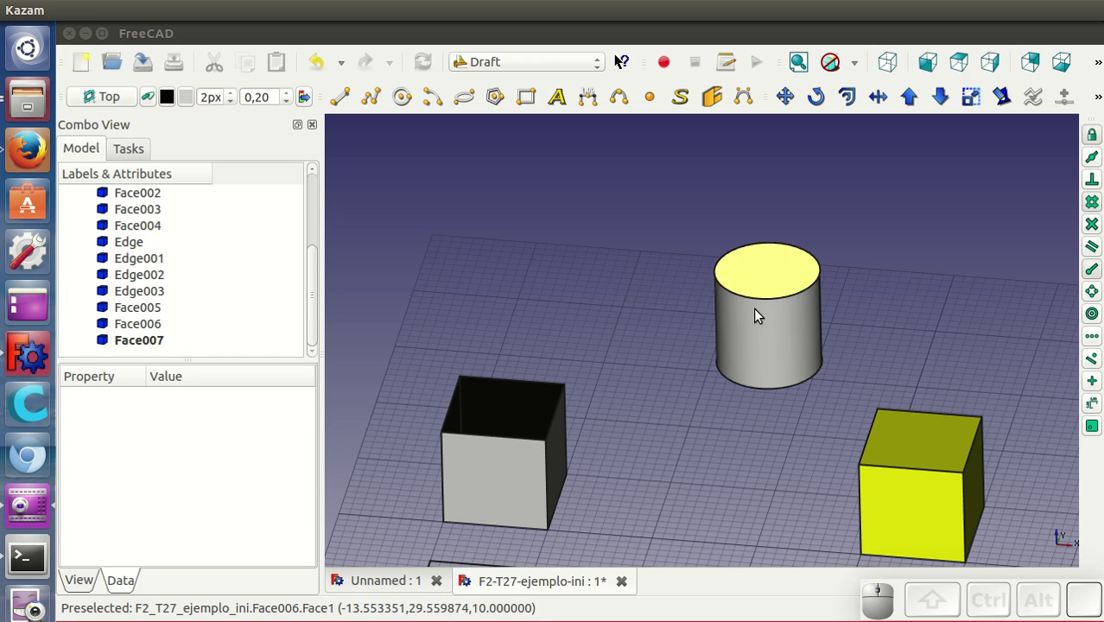
pyautogui.click(793, 342)
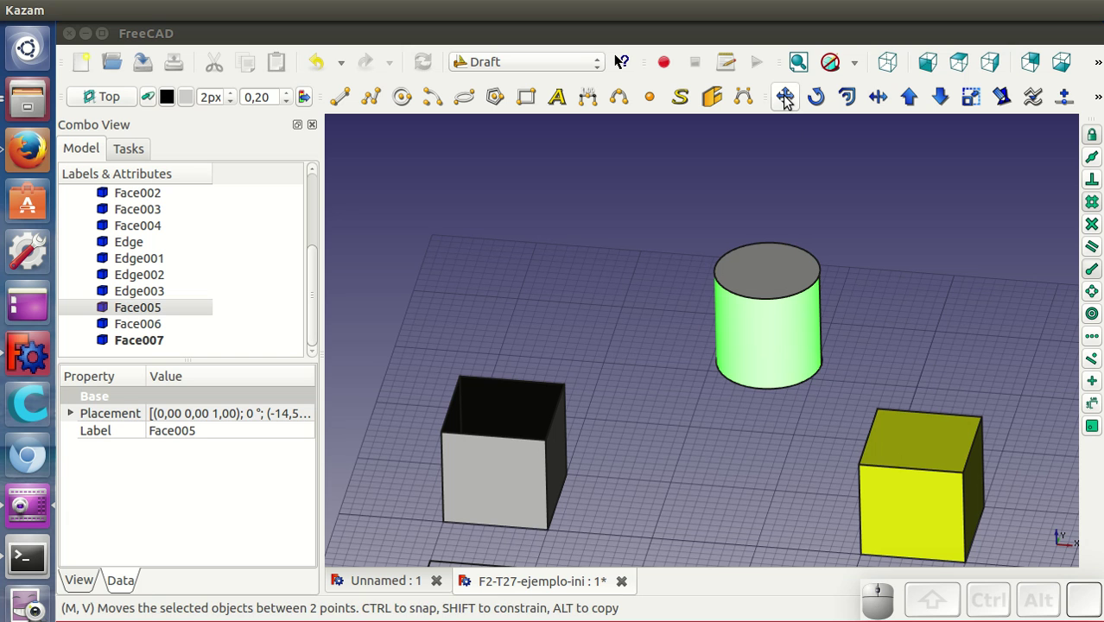
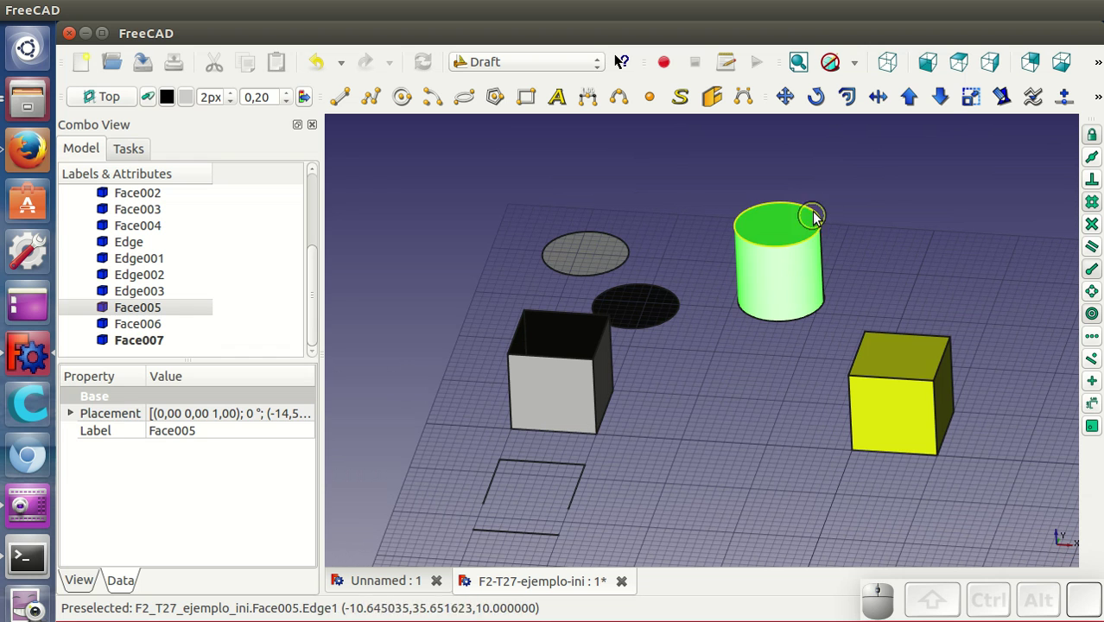
pyautogui.click(942, 106)
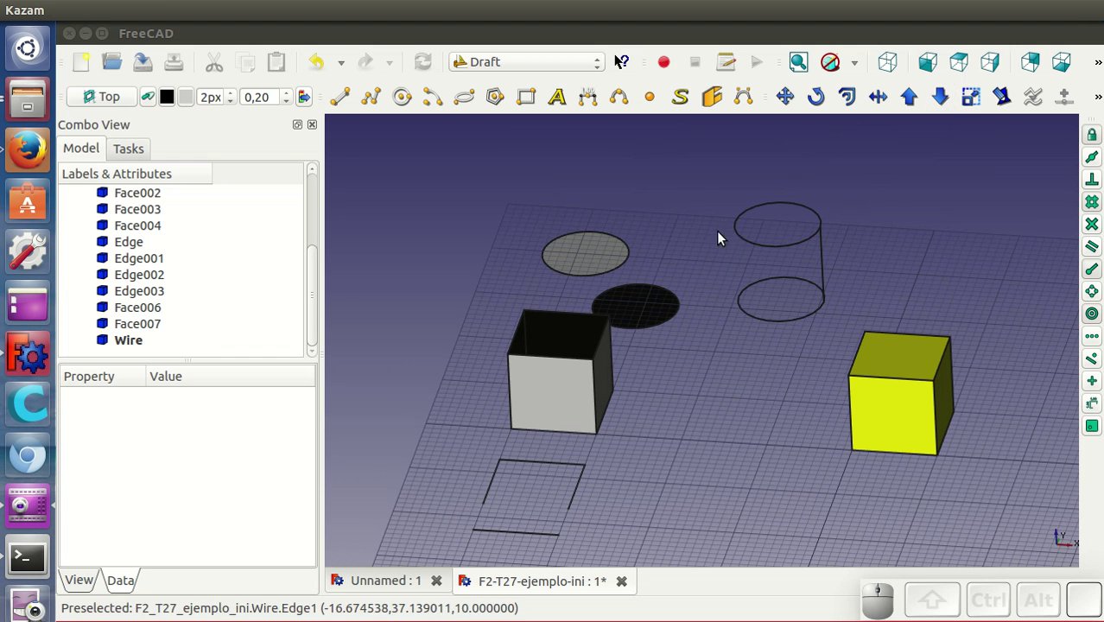
# Step: Downgrade the cylinder's side Wire into Edge004, Edge005 and Edge006 and select the top circle
pyautogui.scroll(-3)
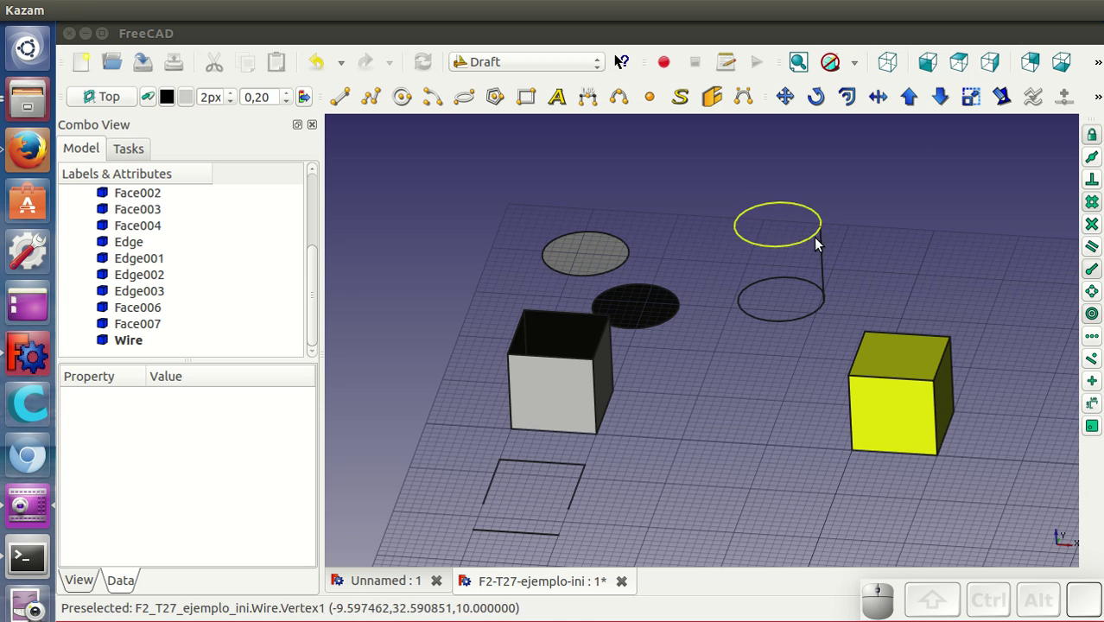
pyautogui.click(826, 256)
pyautogui.click(945, 106)
pyautogui.scroll(-3)
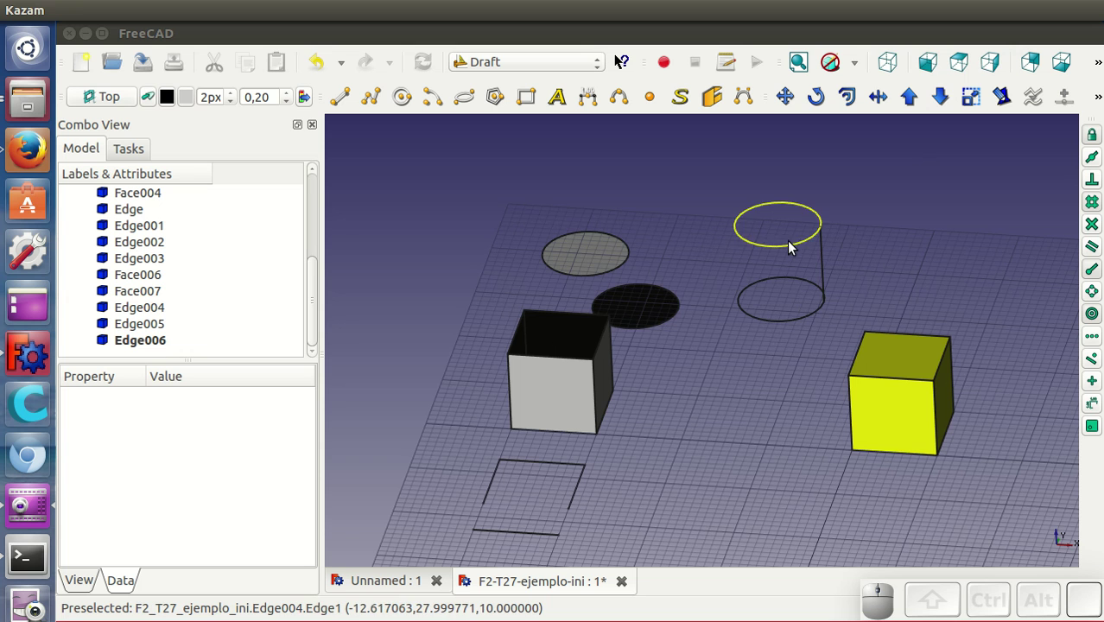
pyautogui.click(795, 247)
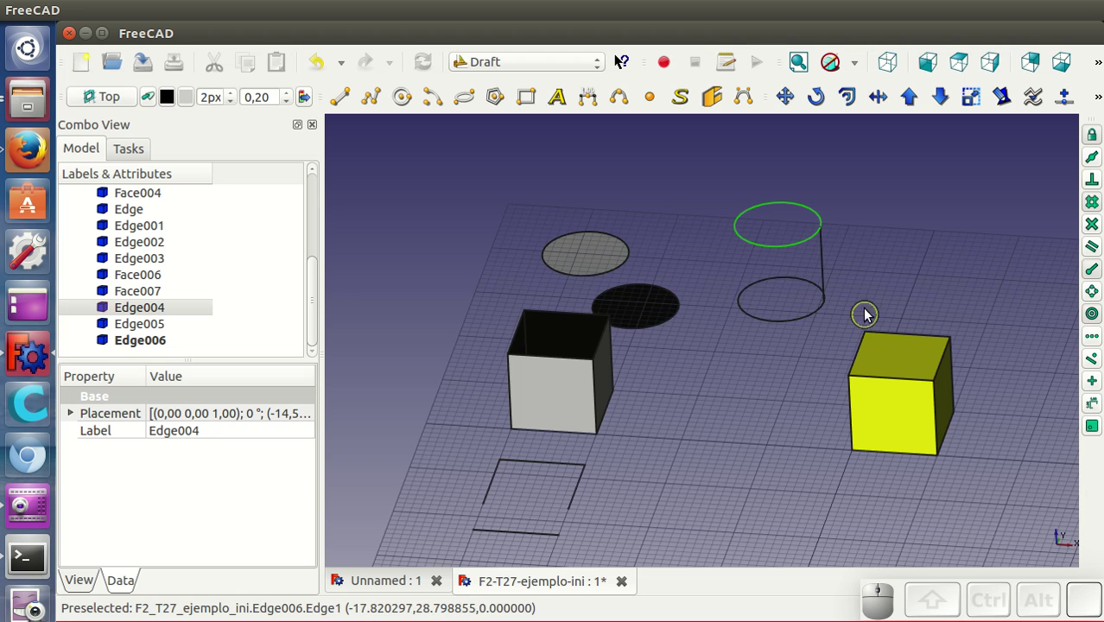
pyautogui.scroll(-3)
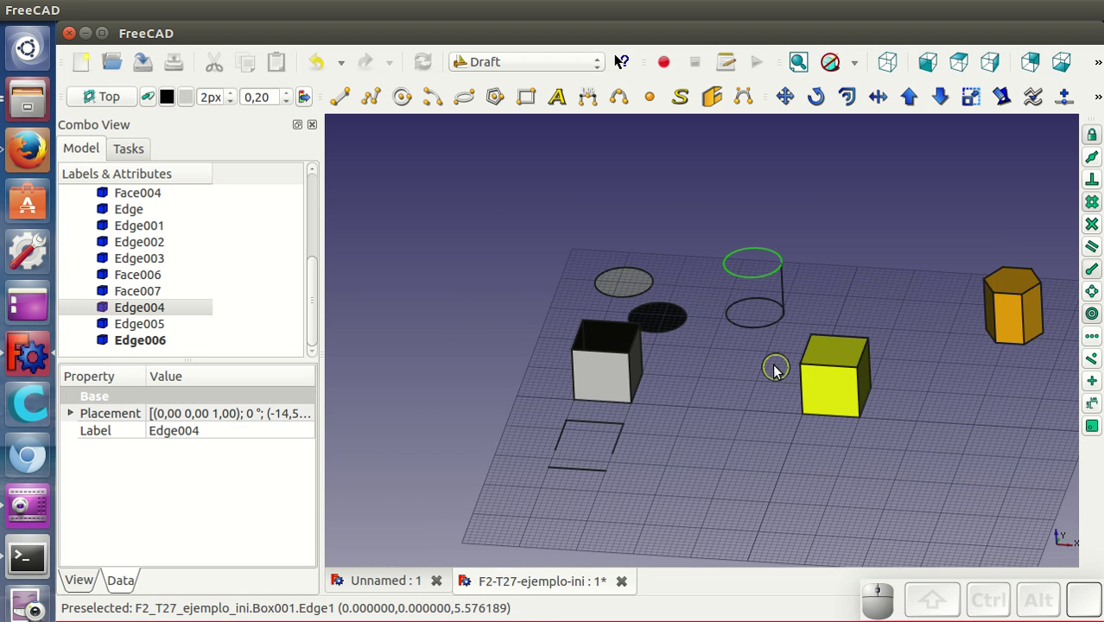
# Step: Downgrade the hexagonal prism into separate faces
pyautogui.moveTo(758, 373); pyautogui.dragTo(799, 390)
pyautogui.scroll(3)
pyautogui.scroll(-3)
pyautogui.moveTo(789, 351); pyautogui.dragTo(768, 344)
pyautogui.click(732, 332)
pyautogui.click(949, 108)
pyautogui.scroll(-3)
# Step: Try toggling prism faces' visibility with Space and the viewport context menu
pyautogui.click(742, 331)
pyautogui.press('space')
pyautogui.click(729, 331)
pyautogui.press('space')
pyautogui.rightClick(729, 331)
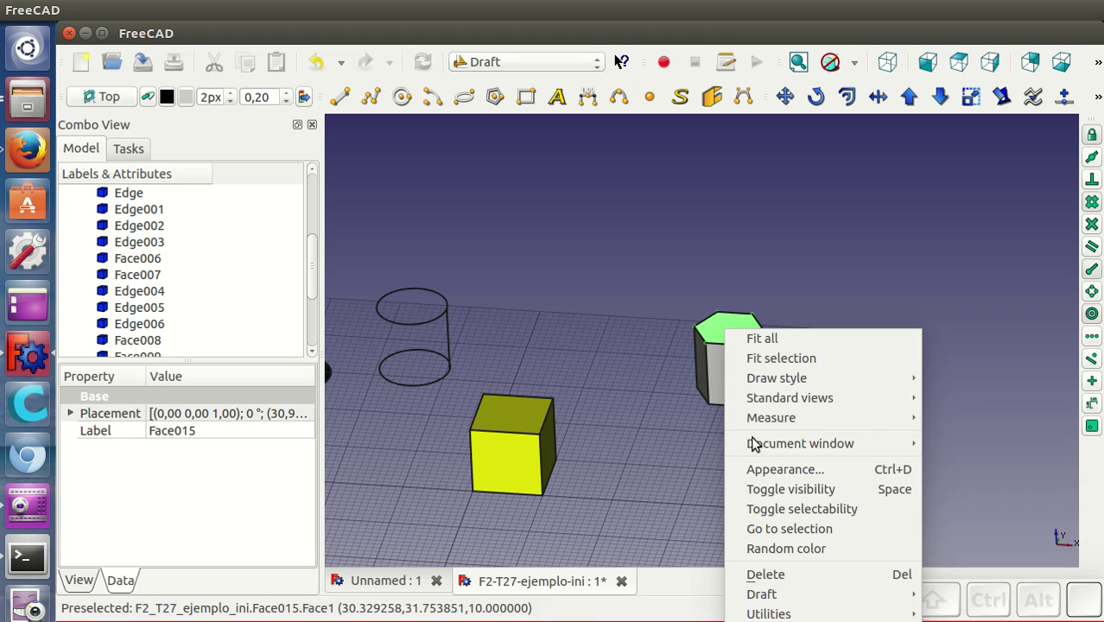
pyautogui.click(666, 438)
pyautogui.scroll(-3)
# Step: Give one prism face a random colour, then hide Face012 from the Model tree
pyautogui.rightClick(167, 344)
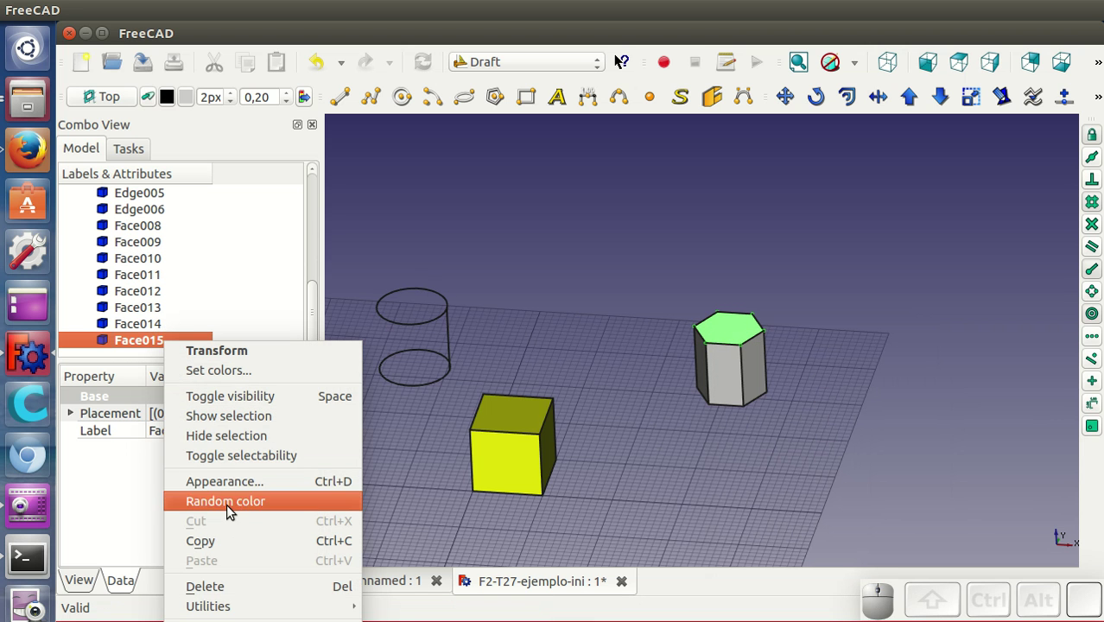
pyautogui.click(227, 438)
pyautogui.click(735, 376)
pyautogui.rightClick(735, 376)
pyautogui.click(649, 363)
pyautogui.rightClick(163, 293)
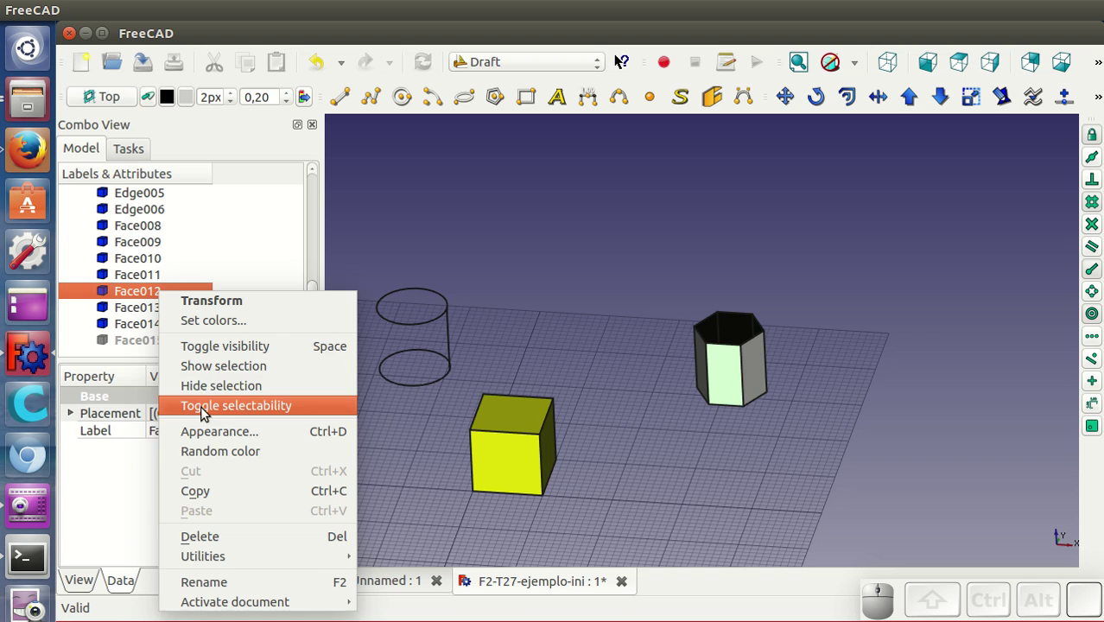
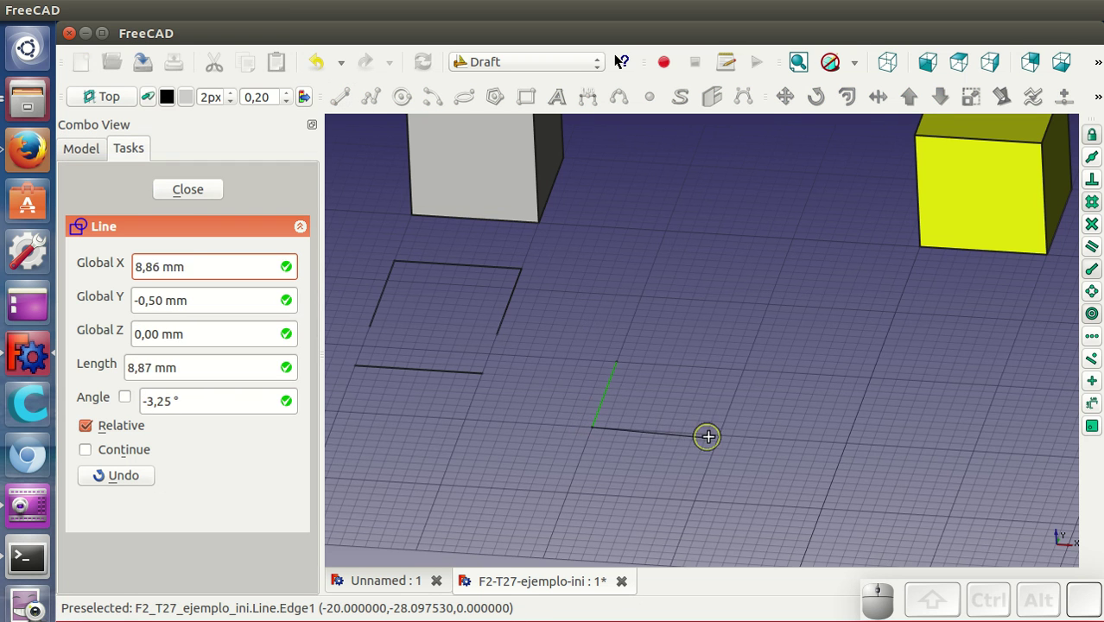
# Step: Finish the second Draft line, select both lines and upgrade them into one wire
pyautogui.click(727, 440)
pyautogui.scroll(-3)
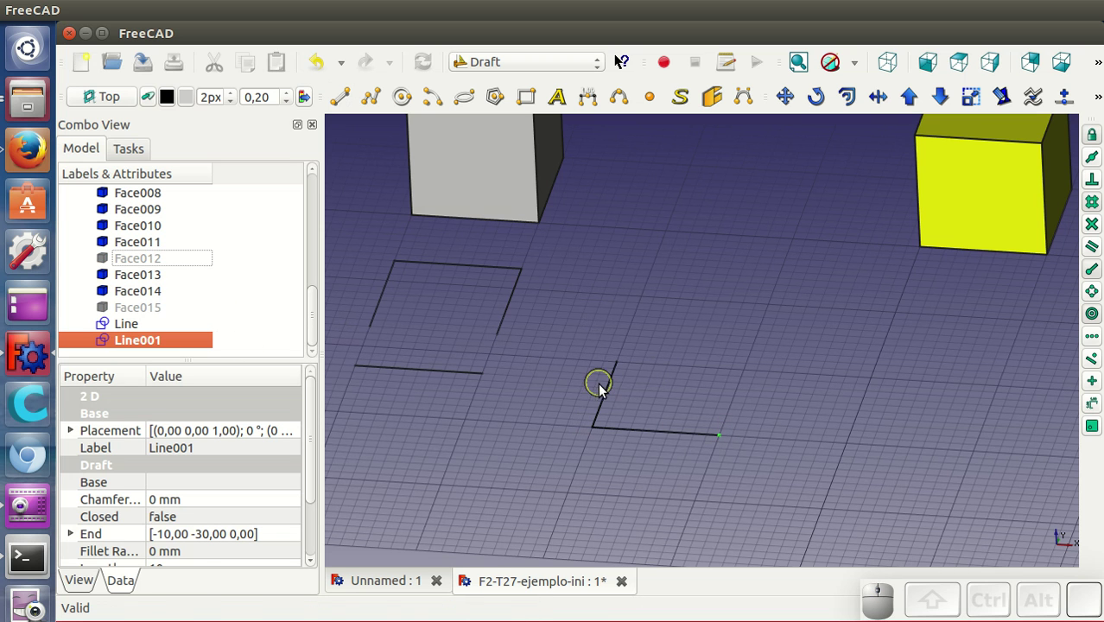
pyautogui.click(609, 401)
pyautogui.click(628, 435)
pyautogui.click(915, 103)
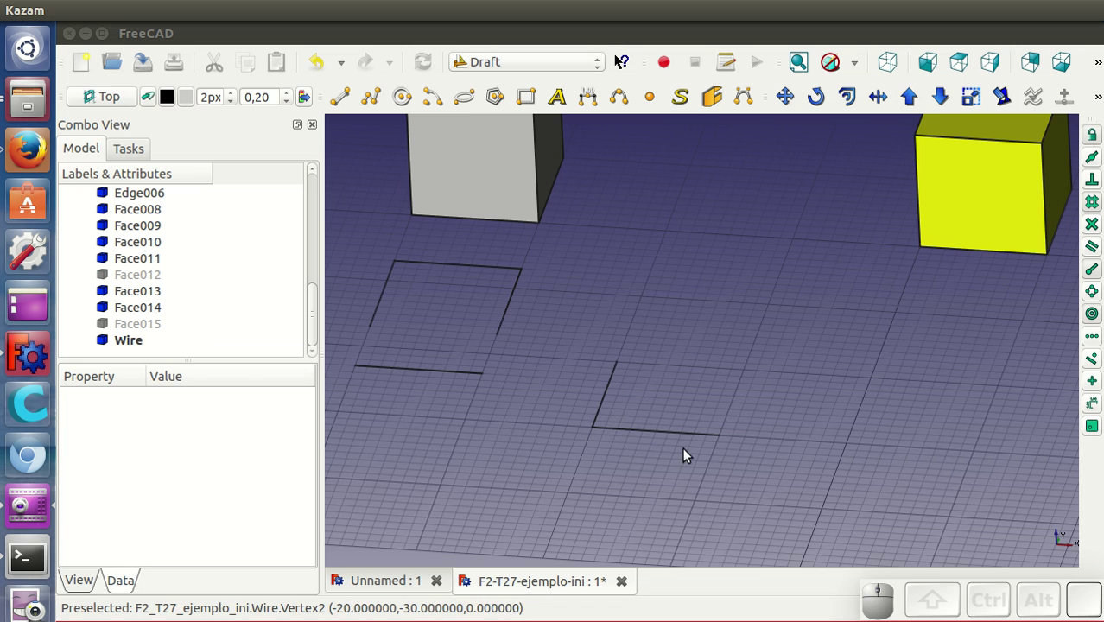
# Step: Upgrade the wire into a closed triangle, then into a filled triangular face
pyautogui.click(136, 341)
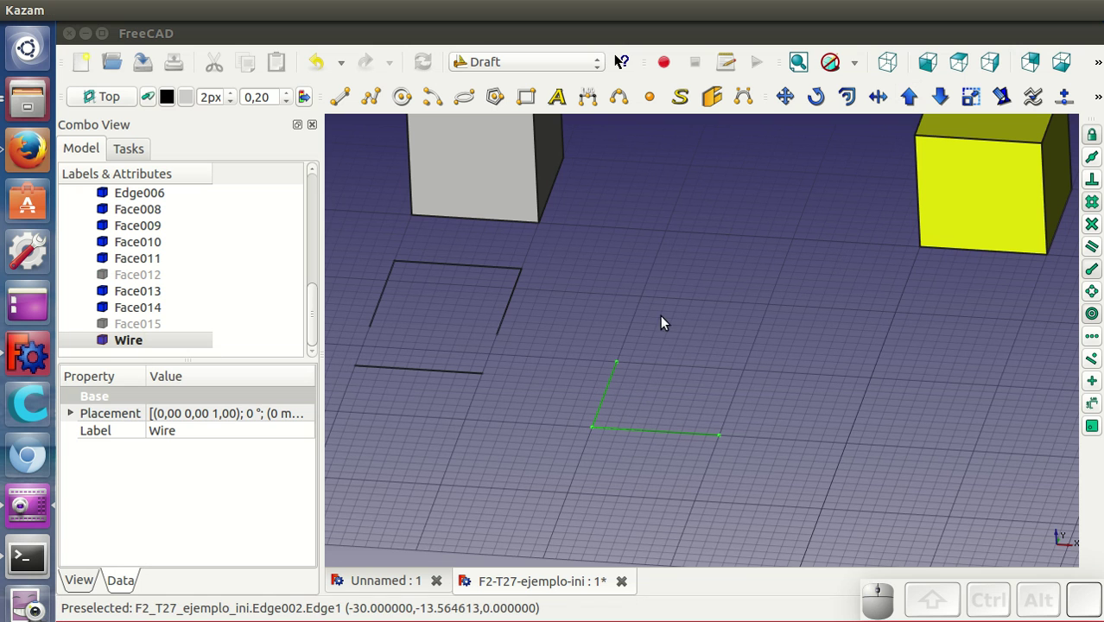
pyautogui.click(911, 106)
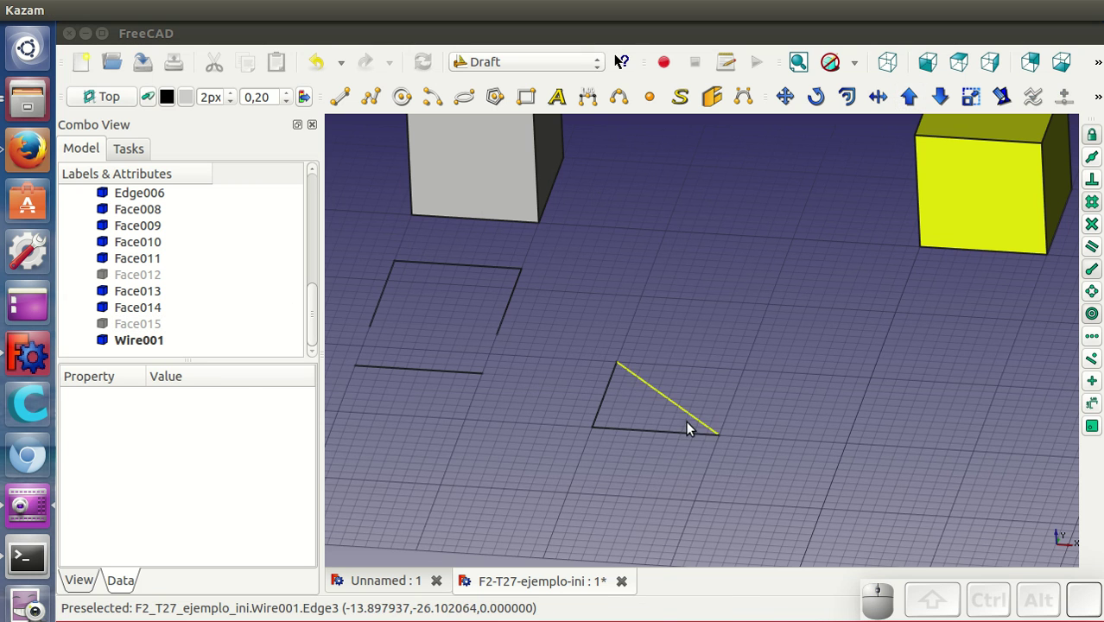
pyautogui.click(173, 342)
pyautogui.click(917, 110)
pyautogui.click(648, 505)
pyautogui.moveTo(649, 501); pyautogui.dragTo(703, 388)
pyautogui.scroll(-3)
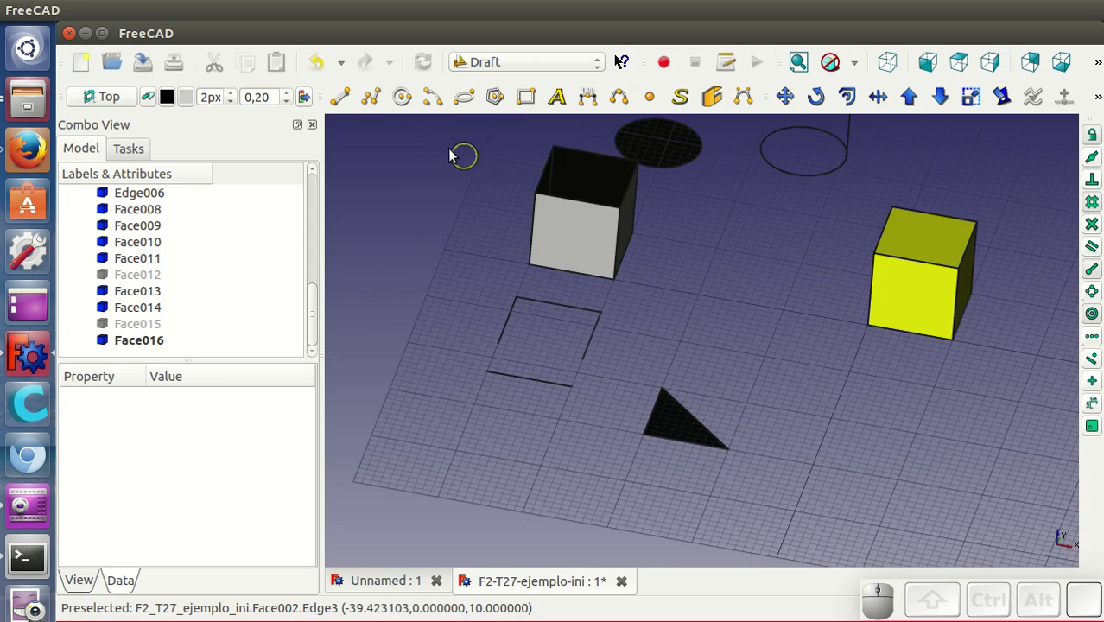
# Step: Draw a closed notched DWire polygon on the ground plane
pyautogui.click(387, 107)
pyautogui.click(802, 495)
pyautogui.click(856, 451)
pyautogui.click(875, 489)
pyautogui.click(929, 461)
pyautogui.click(941, 538)
pyautogui.click(854, 541)
pyautogui.click(816, 485)
pyautogui.scroll(-3)
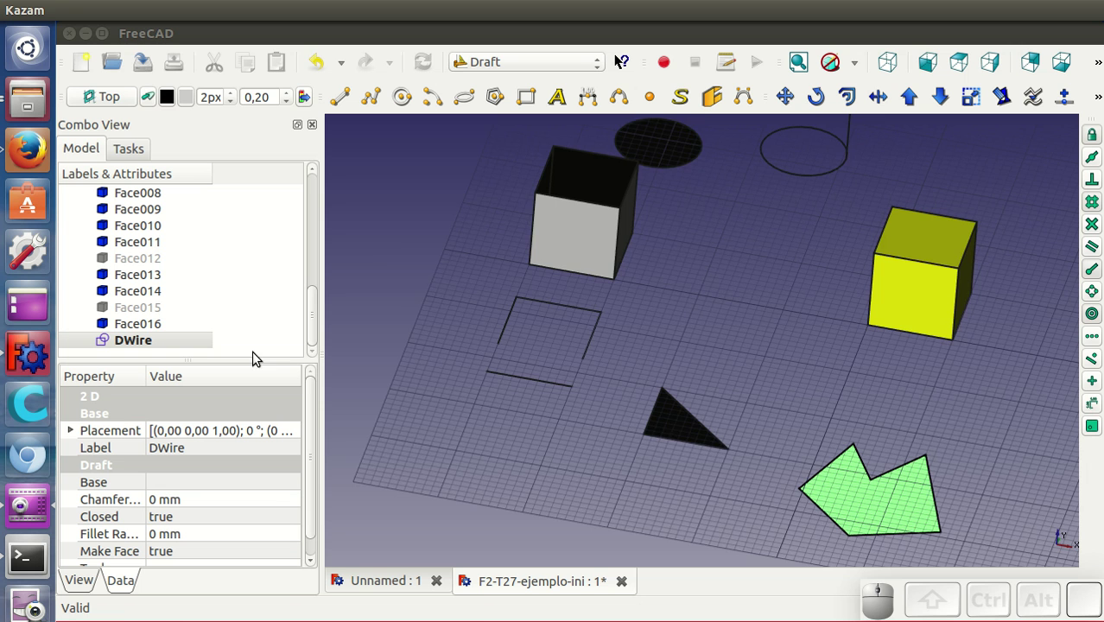
pyautogui.middleClick(790, 427)
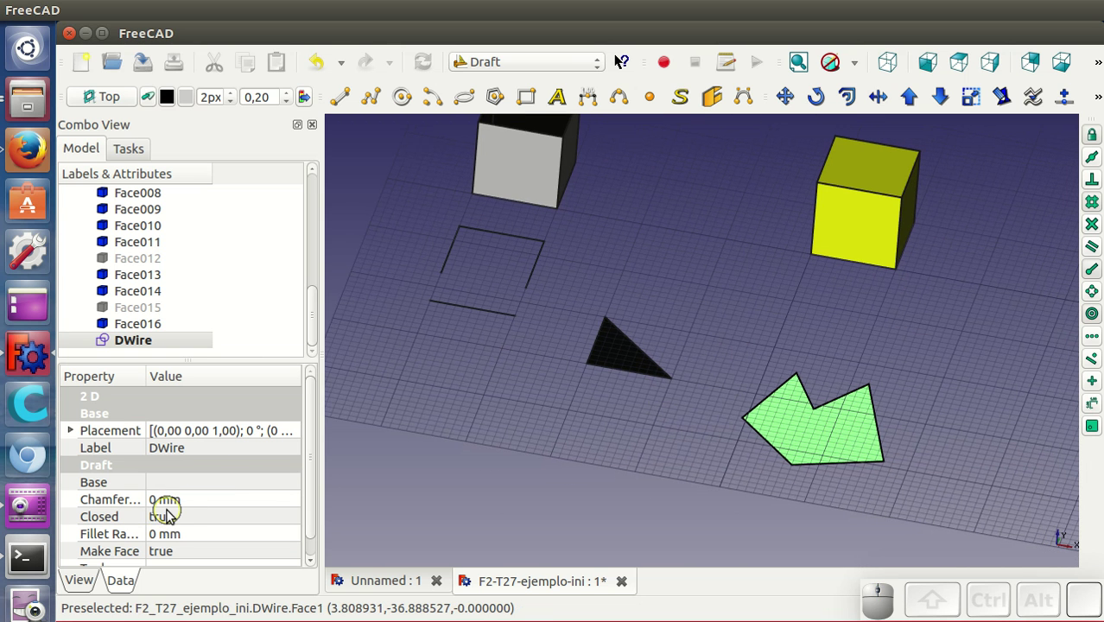
# Step: Downgrade the polygon into Face017, then a wire, then separate edges
pyautogui.click(828, 427)
pyautogui.click(941, 105)
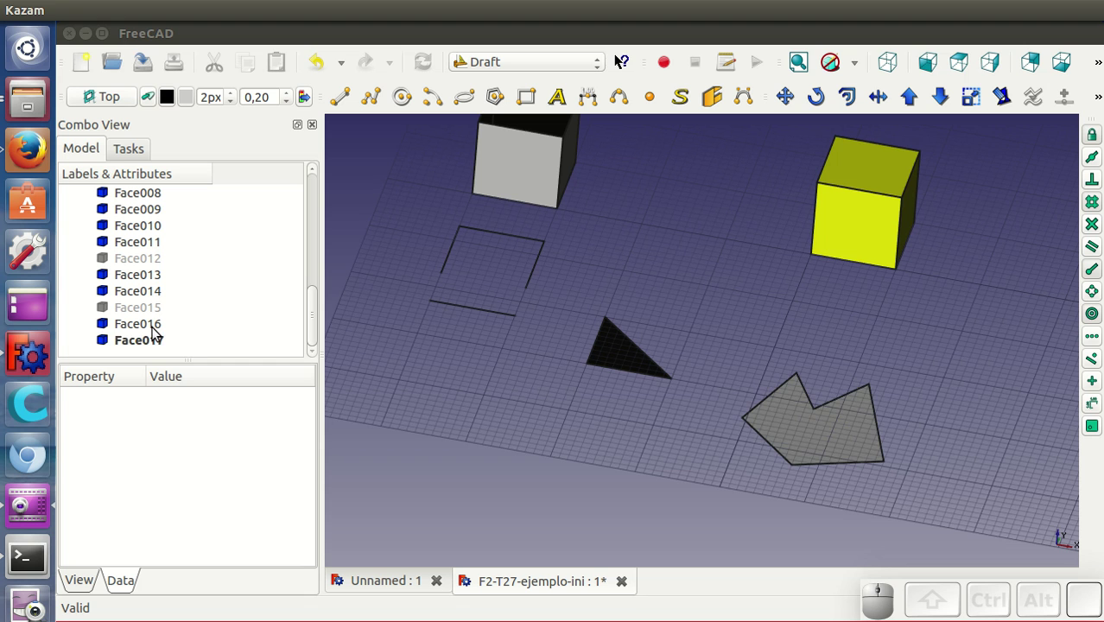
pyautogui.click(156, 341)
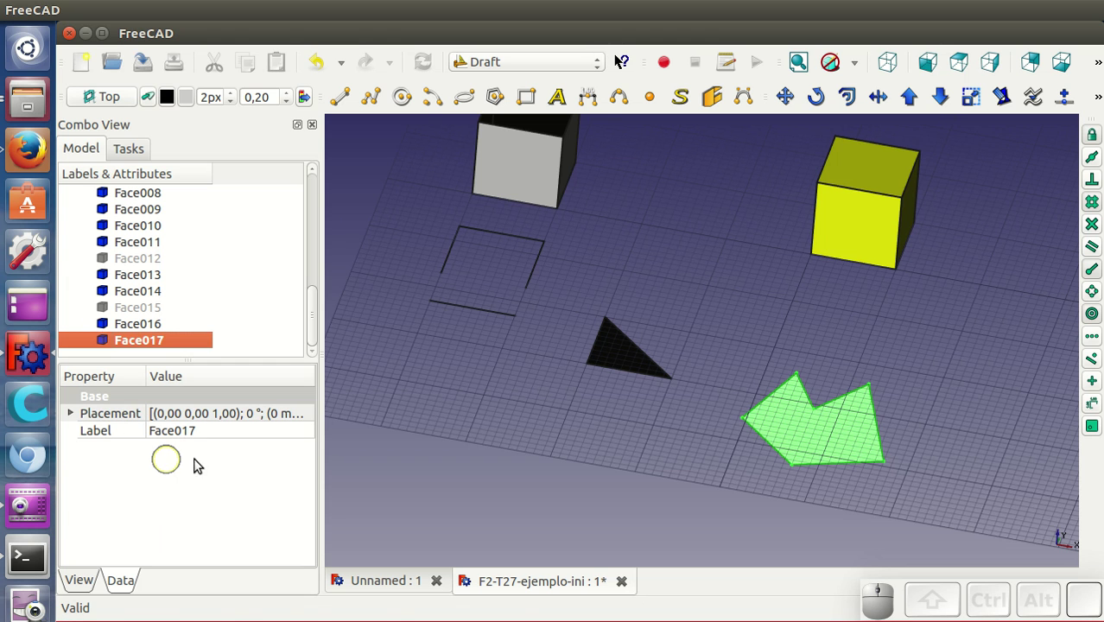
pyautogui.click(940, 107)
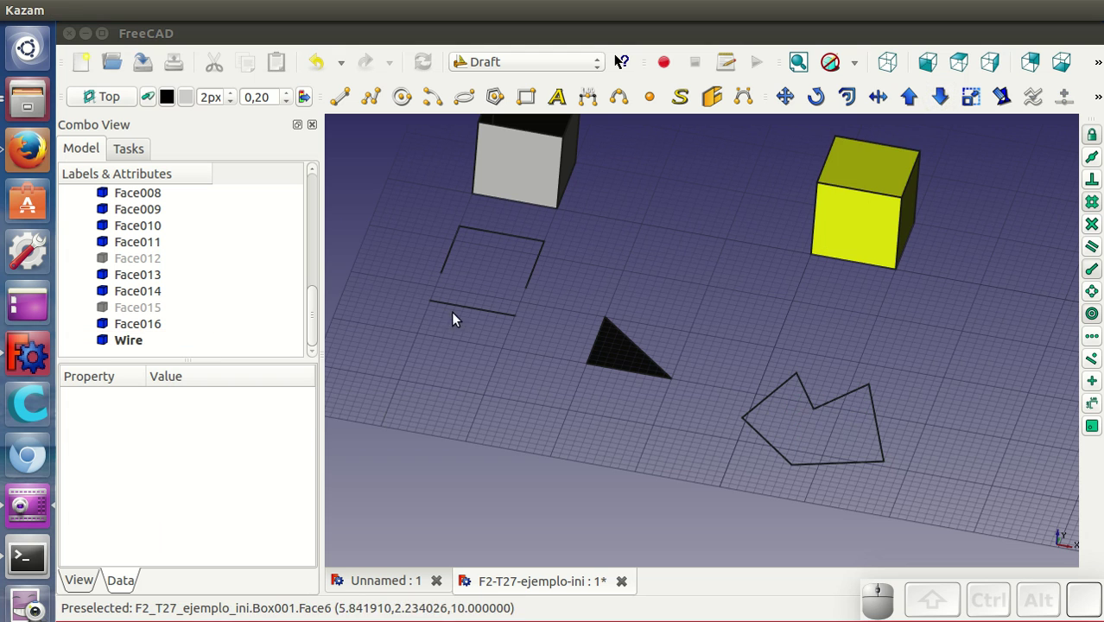
pyautogui.click(842, 464)
pyautogui.click(941, 107)
# Step: Select the loose edges and move one of them off as a separate line
pyautogui.scroll(3)
pyautogui.click(769, 408)
pyautogui.click(790, 428)
pyautogui.click(768, 435)
pyautogui.click(791, 103)
pyautogui.click(757, 435)
pyautogui.click(682, 436)
pyautogui.scroll(-3)
pyautogui.click(706, 368)
# Step: Orbit and zoom the scene to frame the solid yellow cube
pyautogui.moveTo(706, 340); pyautogui.dragTo(757, 443)
pyautogui.moveTo(756, 443); pyautogui.dragTo(783, 286)
pyautogui.moveTo(783, 285); pyautogui.dragTo(752, 364)
pyautogui.scroll(3)
pyautogui.scroll(-3)
pyautogui.scroll(3)
pyautogui.scroll(-3)
pyautogui.scroll(3)
pyautogui.scroll(-3)
pyautogui.scroll(3)
pyautogui.moveTo(853, 466); pyautogui.dragTo(876, 416)
pyautogui.scroll(3)
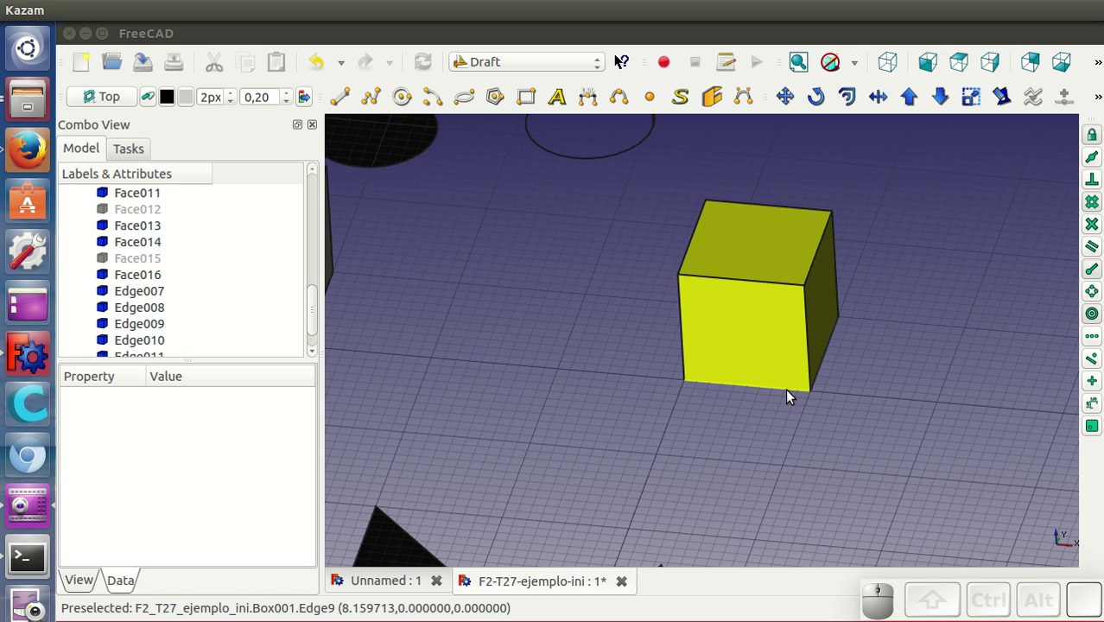
pyautogui.moveTo(650, 496); pyautogui.dragTo(647, 445)
pyautogui.scroll(-3)
pyautogui.moveTo(585, 366); pyautogui.dragTo(800, 467)
# Step: Downgrade the yellow cube into separate faces and inspect the result
pyautogui.click(763, 351)
pyautogui.click(945, 103)
pyautogui.moveTo(902, 400); pyautogui.dragTo(857, 415)
pyautogui.moveTo(861, 415); pyautogui.dragTo(863, 415)
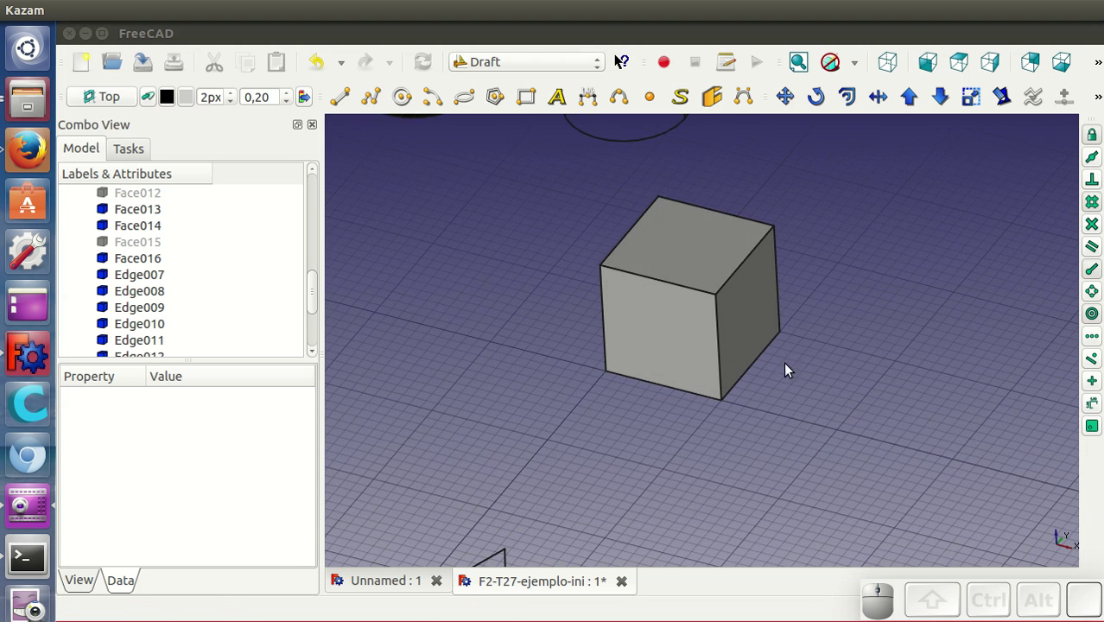
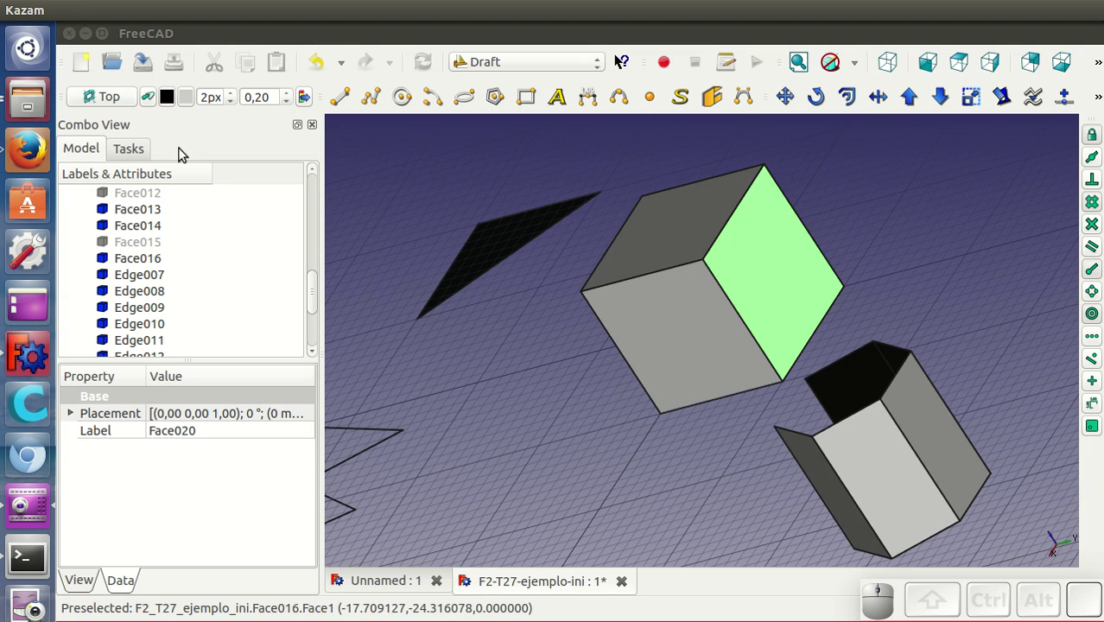
# Step: Rotate a side face about its bottom corner roughly 90° toward the ground
pyautogui.click(98, 100)
pyautogui.middleClick(444, 337)
pyautogui.middleClick(589, 261)
pyautogui.moveTo(630, 423); pyautogui.dragTo(879, 292)
pyautogui.middleClick(879, 292)
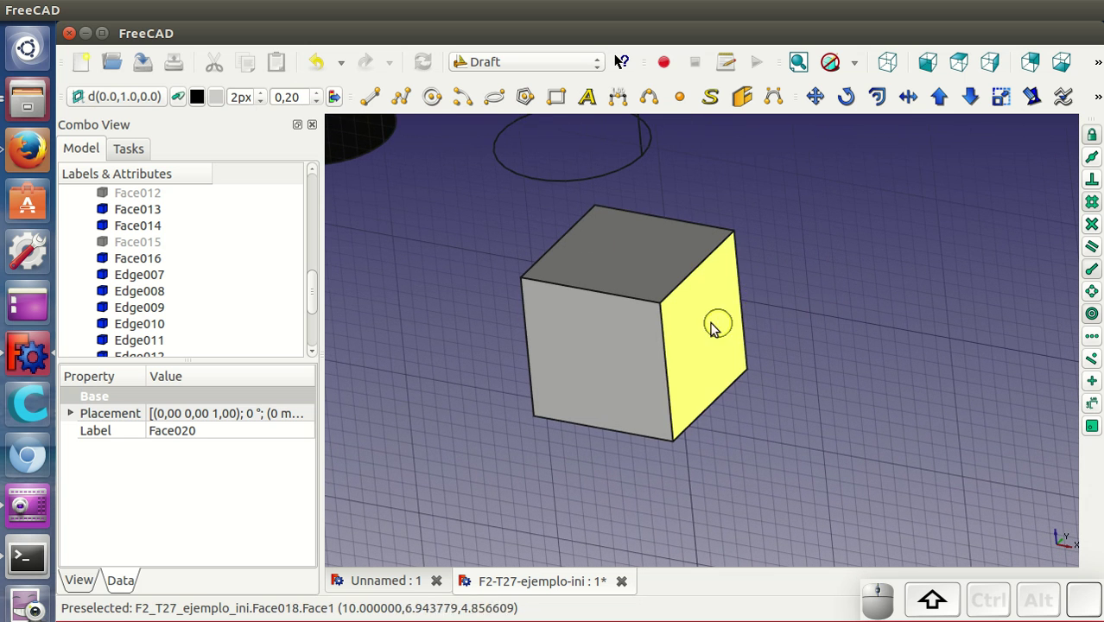
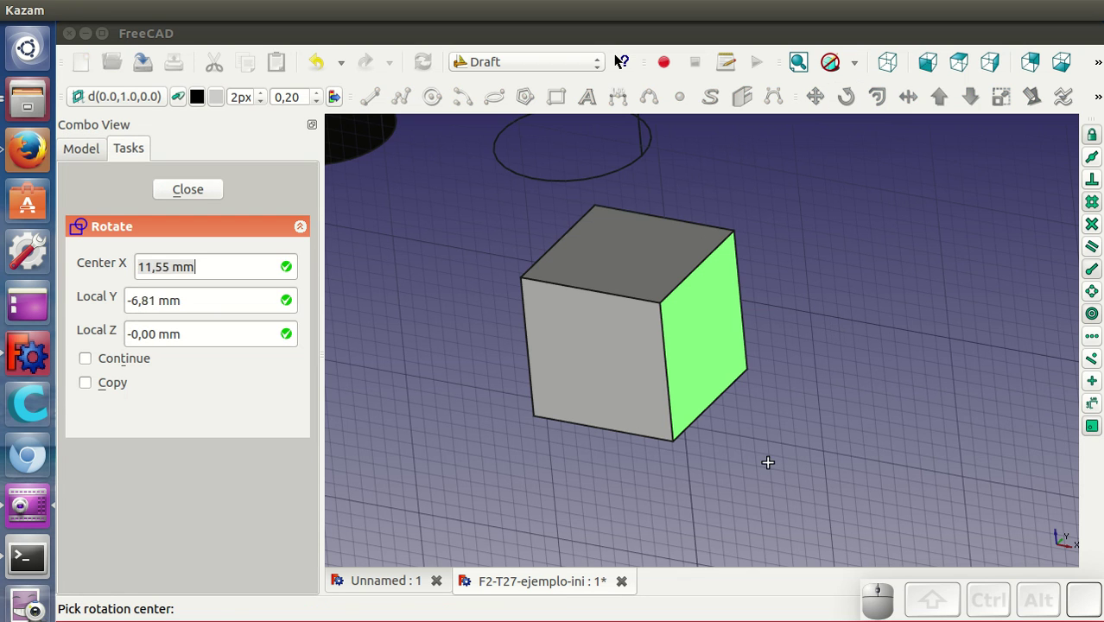
pyautogui.click(697, 427)
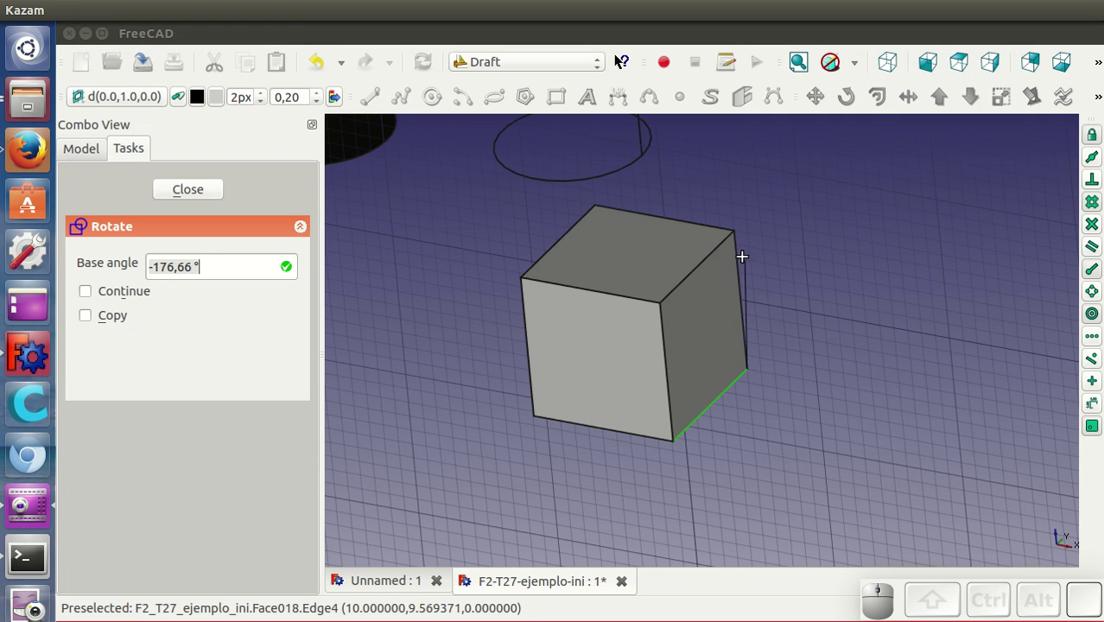
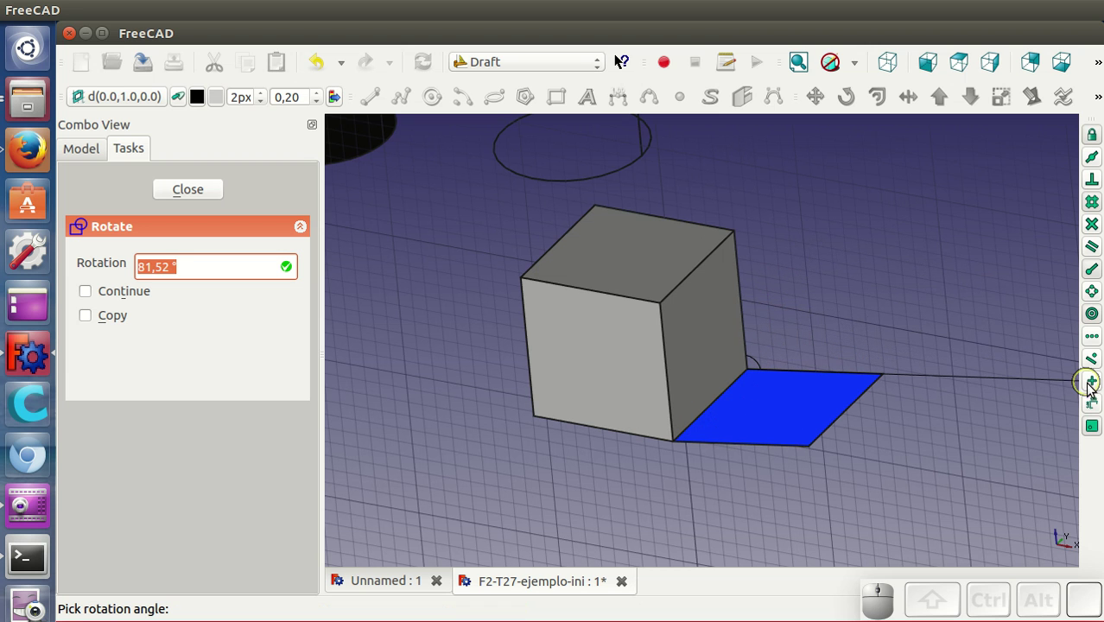
pyautogui.click(1095, 387)
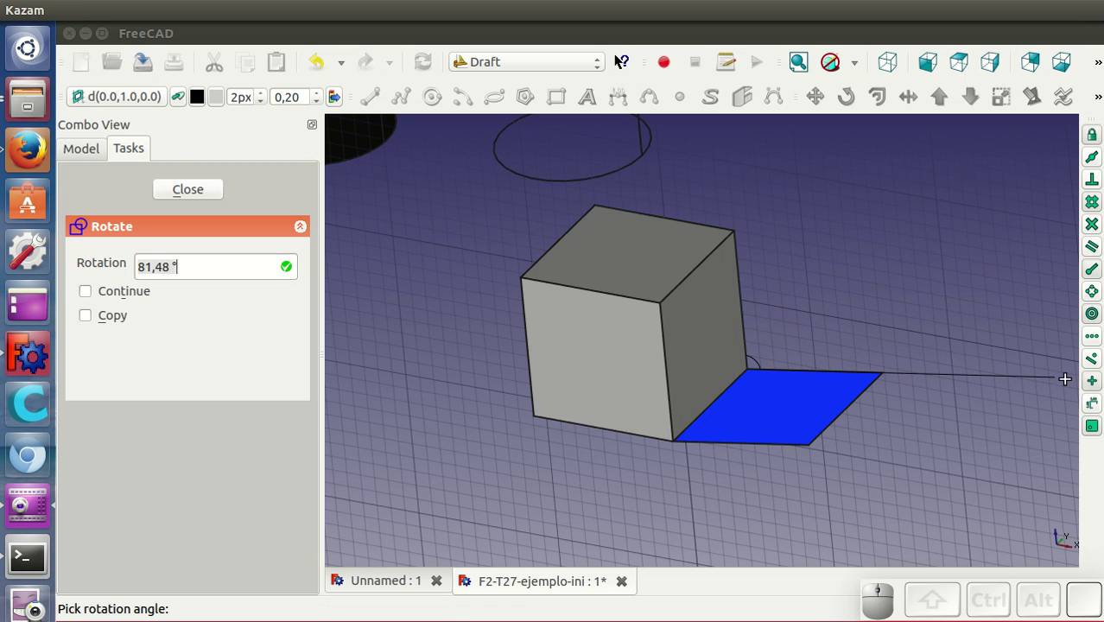
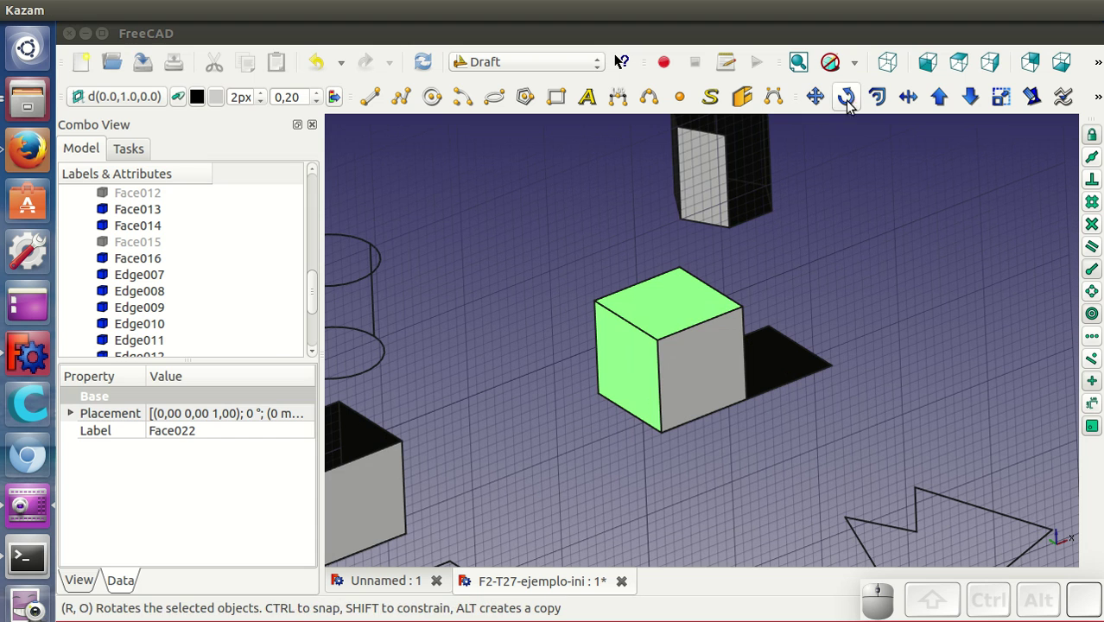
# Step: Draft Rotate another side face about its bottom edge until it lies flat
pyautogui.click(848, 100)
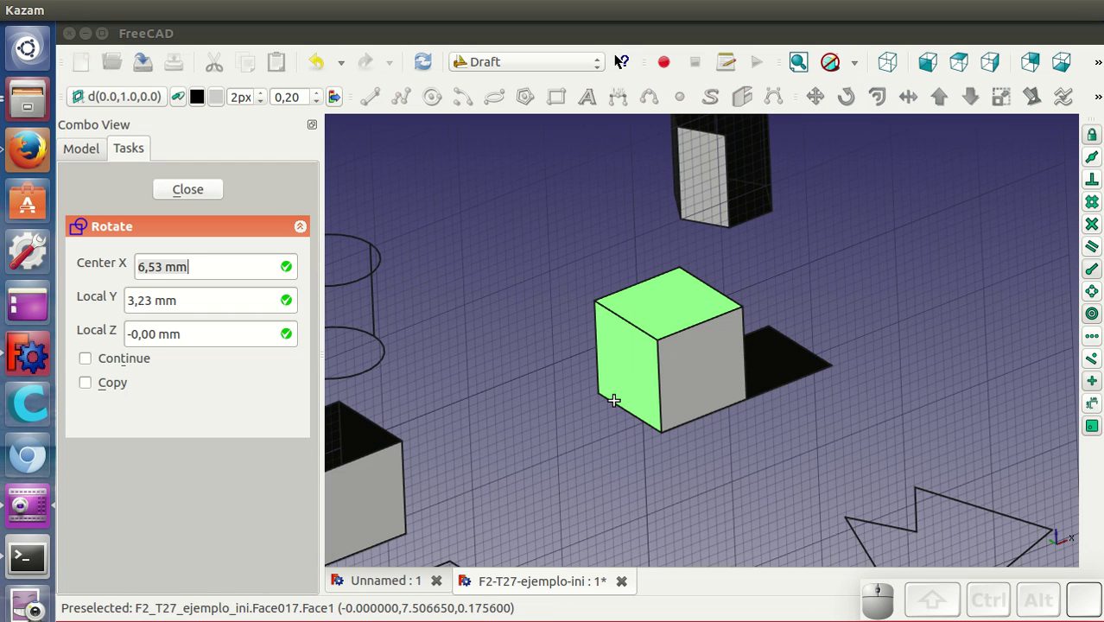
pyautogui.click(614, 404)
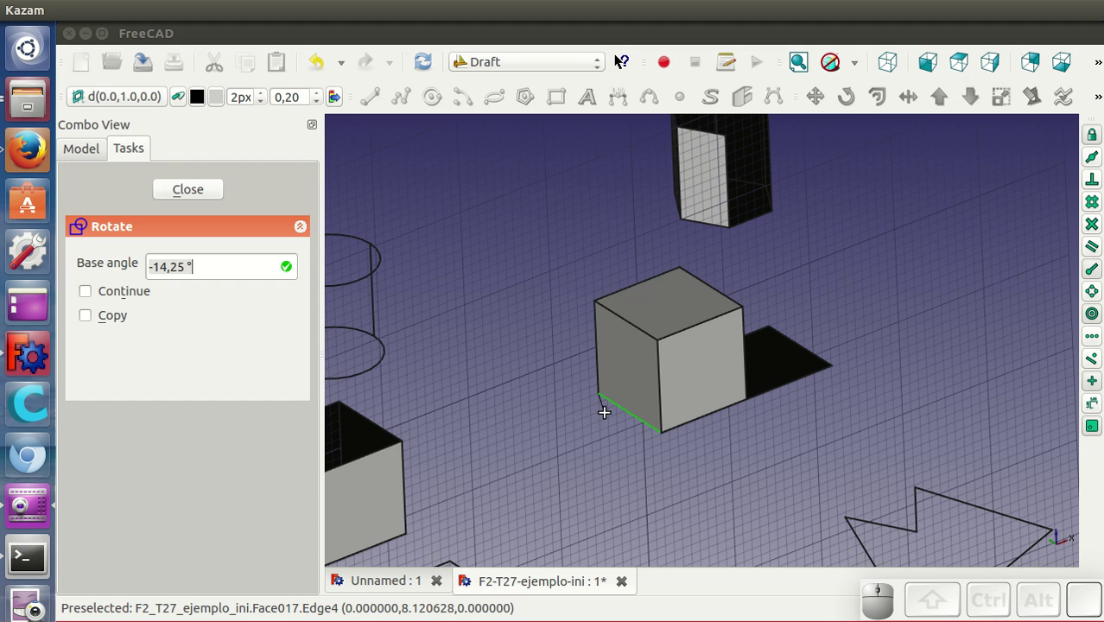
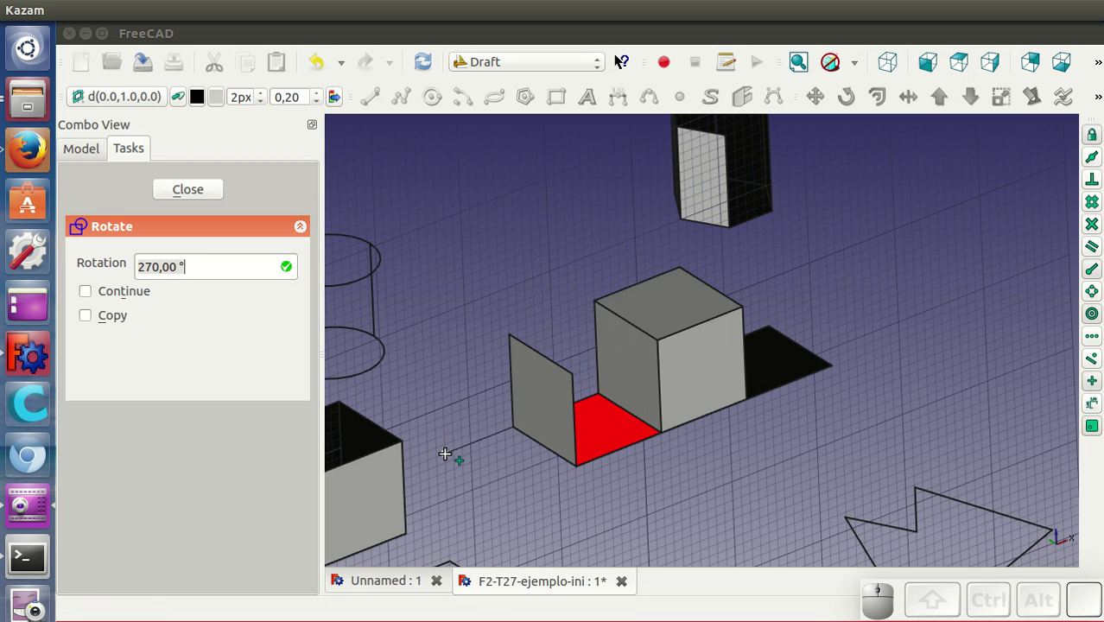
pyautogui.click(450, 457)
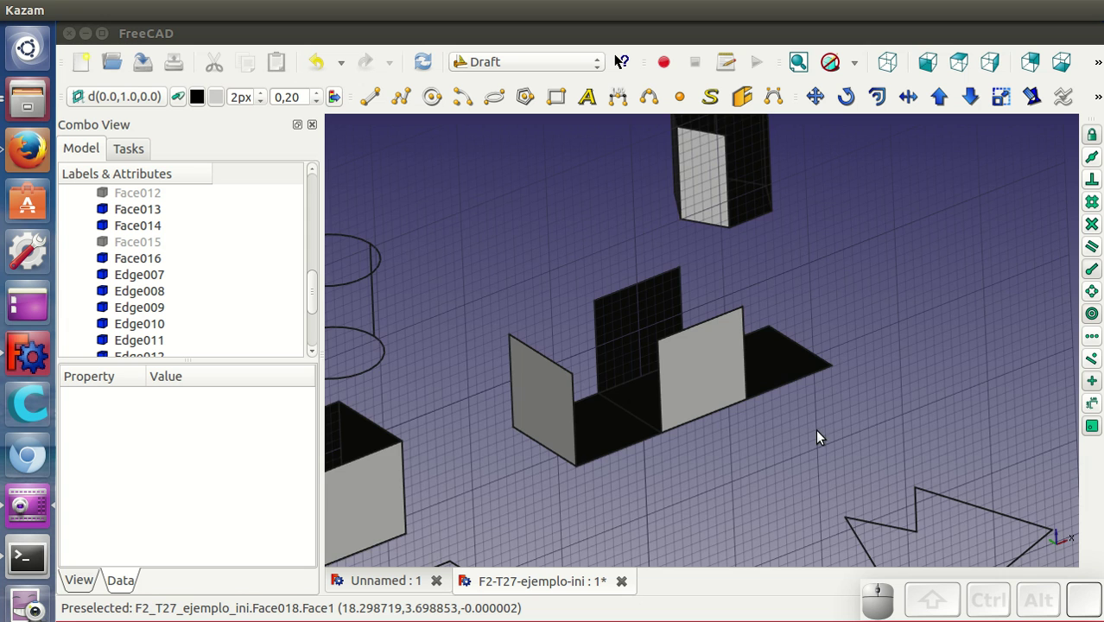
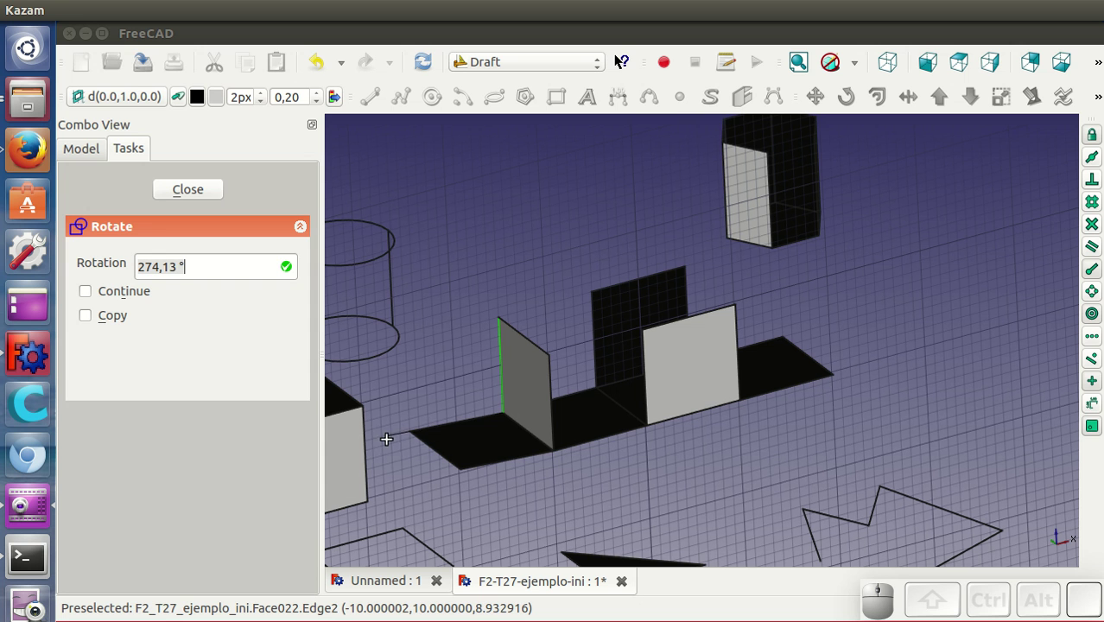
pyautogui.click(387, 451)
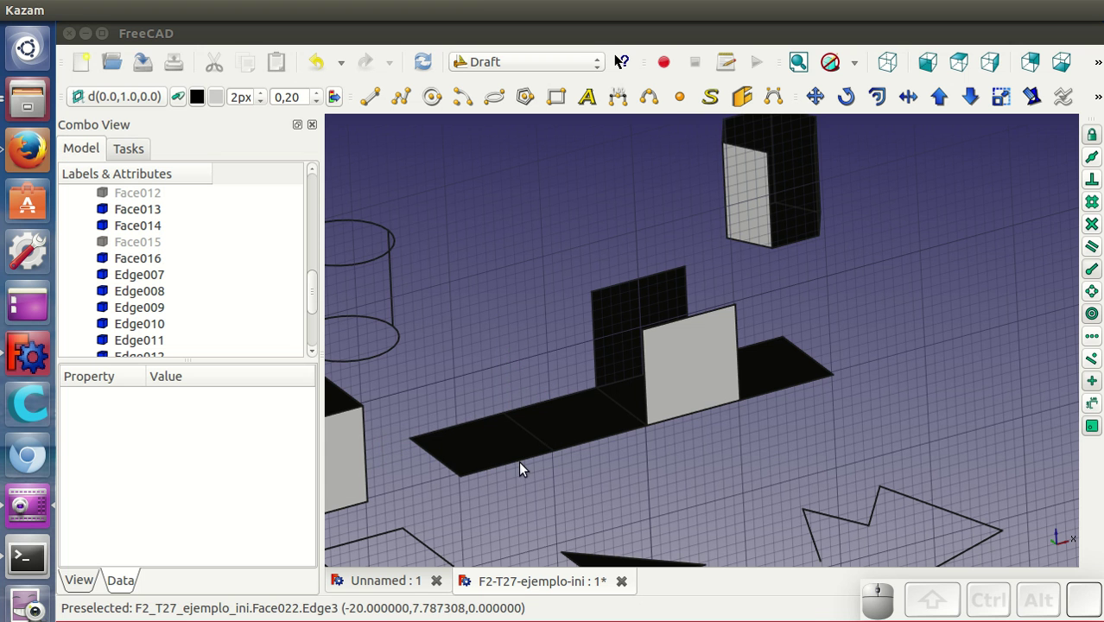
pyautogui.click(723, 471)
pyautogui.moveTo(822, 440); pyautogui.dragTo(732, 317)
# Step: Set the Draft working plane to XZ via the Select Plane panel
pyautogui.moveTo(849, 343); pyautogui.dragTo(786, 285)
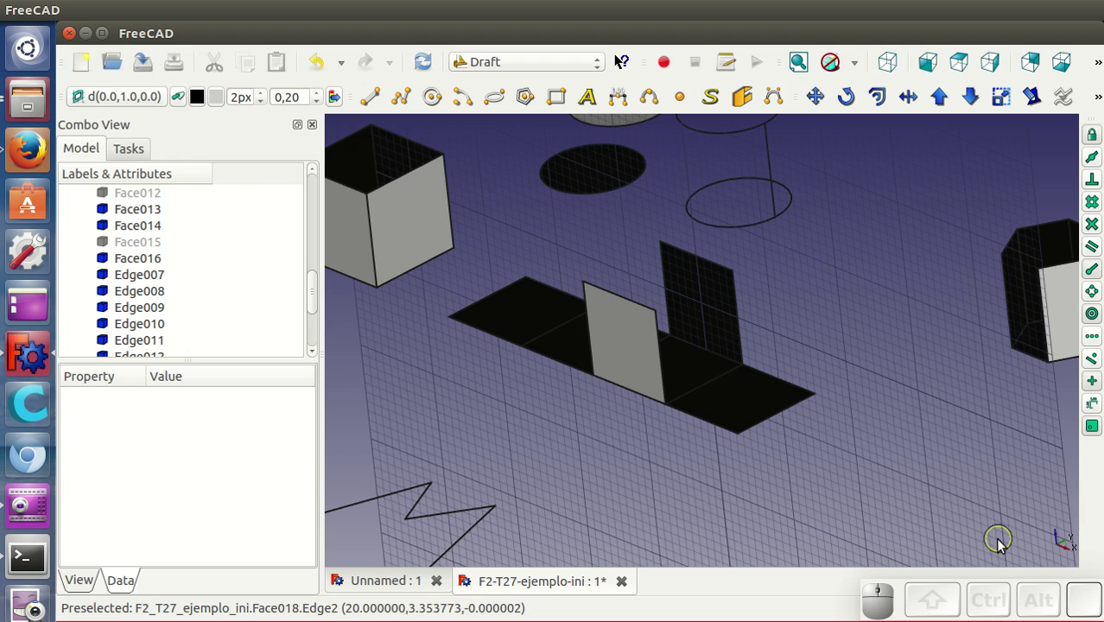
pyautogui.click(145, 103)
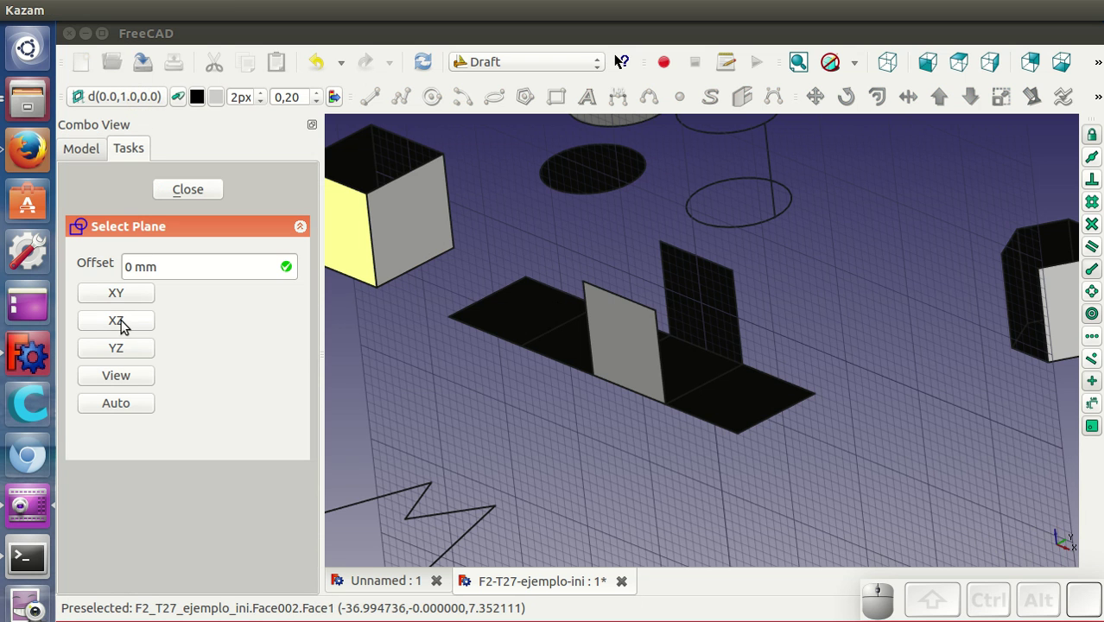
pyautogui.click(131, 349)
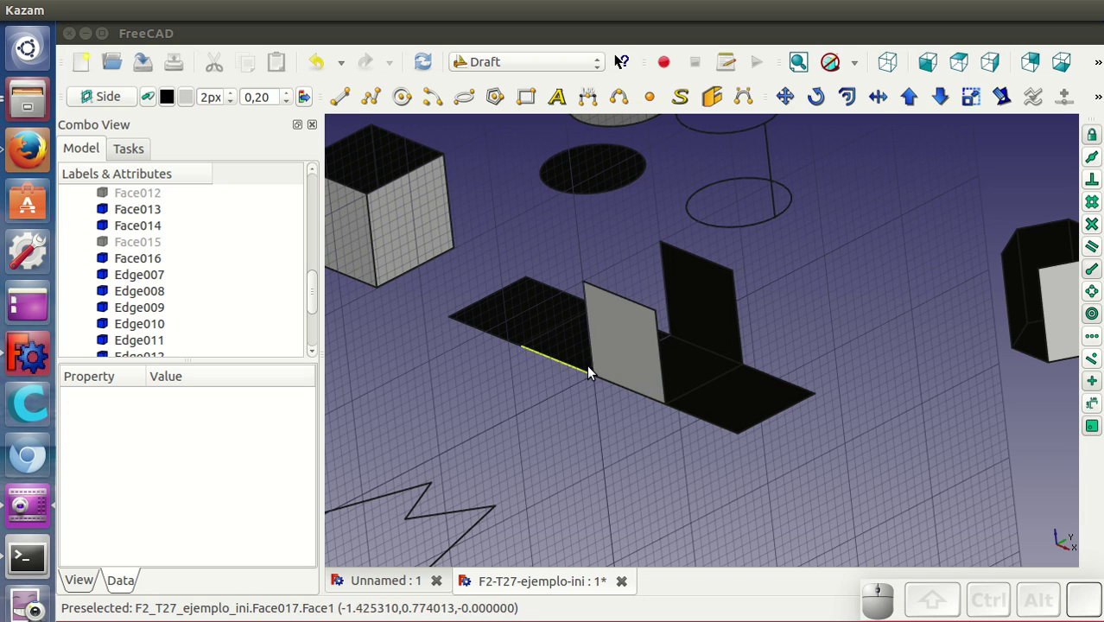
# Step: Rotate the standing grey face about its edge vertex down flat
pyautogui.click(627, 339)
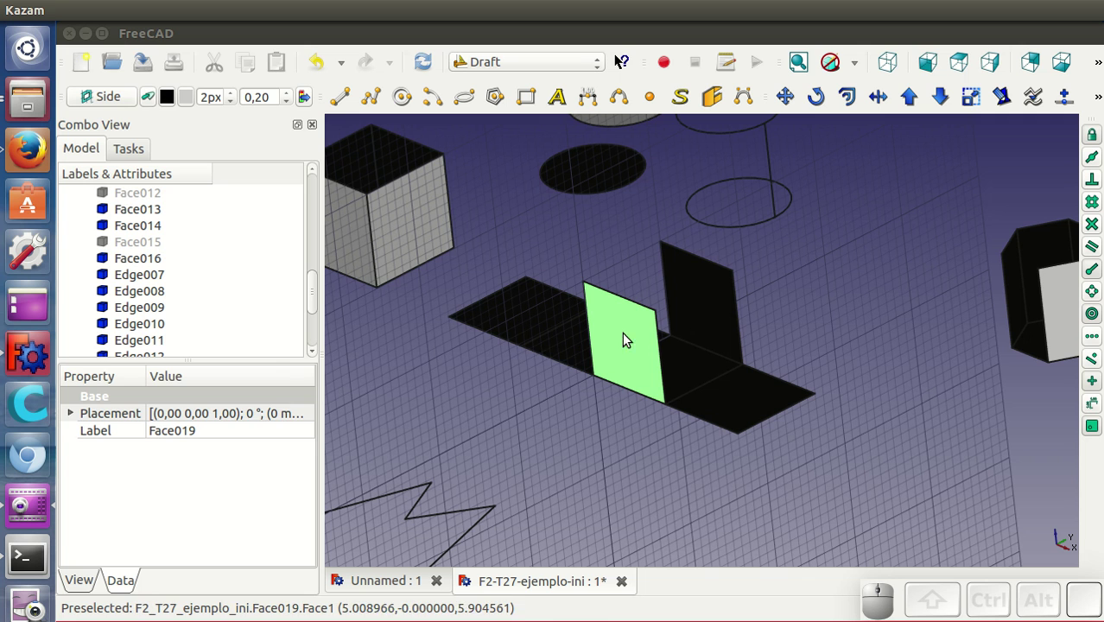
pyautogui.click(818, 102)
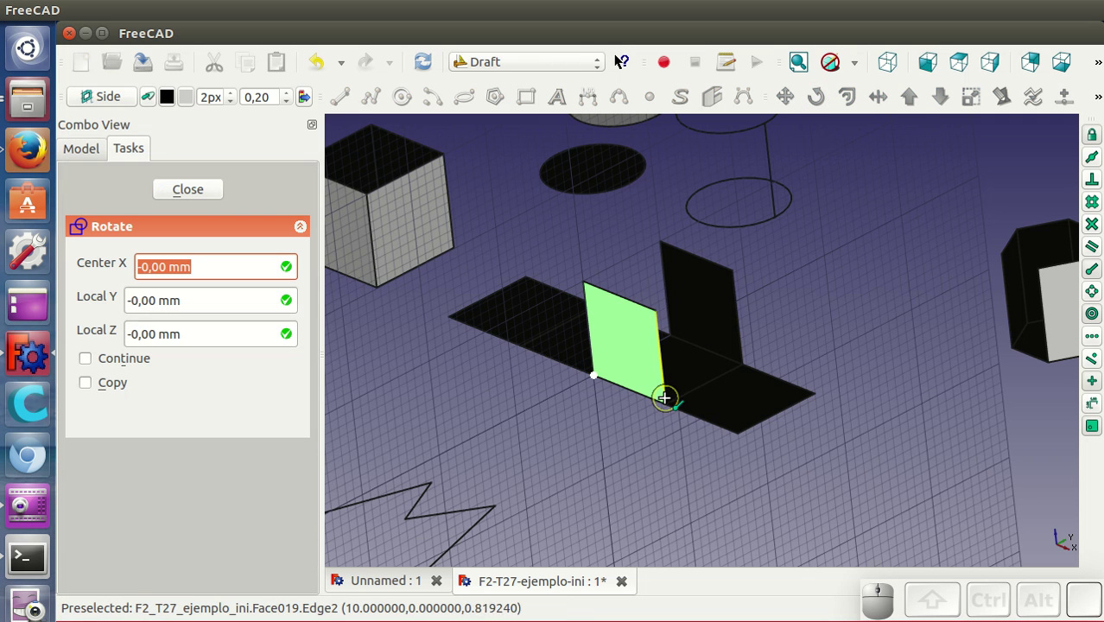
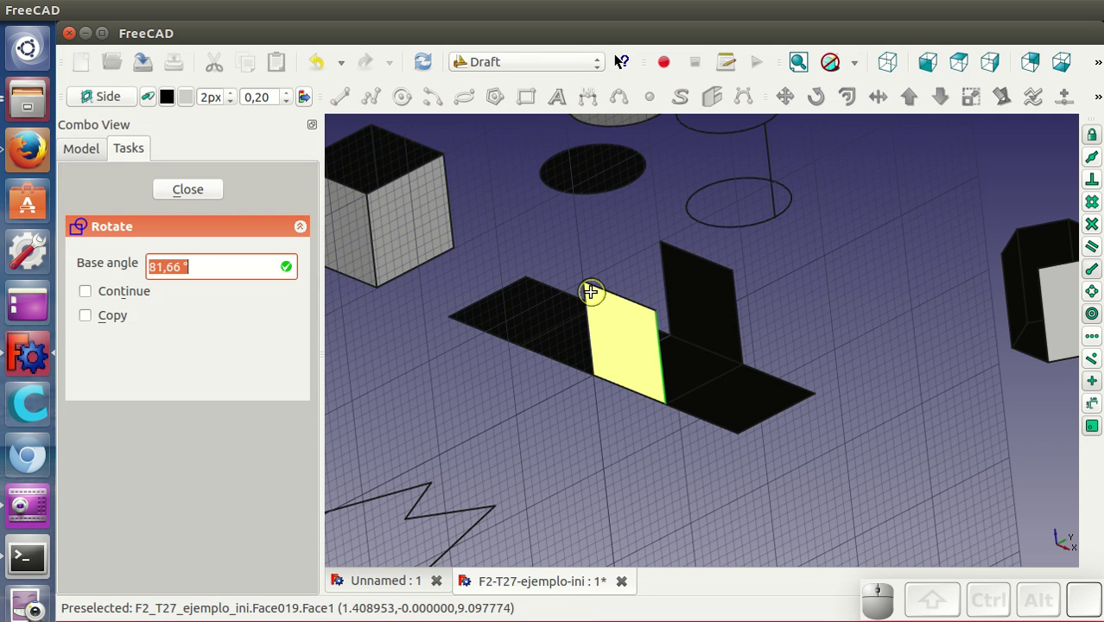
pyautogui.click(585, 296)
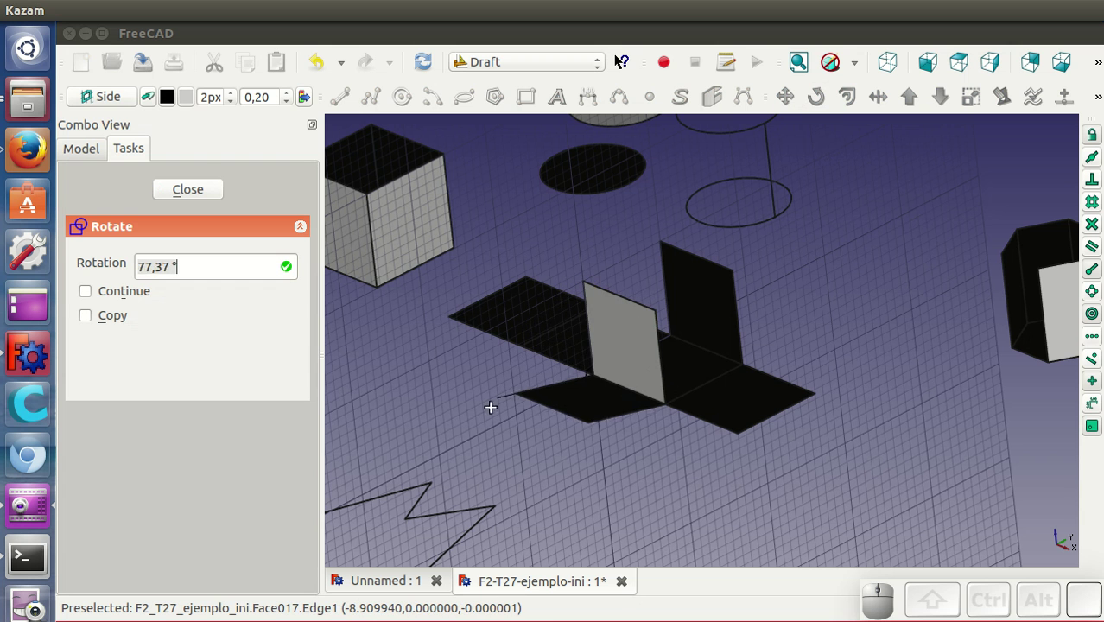
pyautogui.click(485, 439)
pyautogui.moveTo(706, 444); pyautogui.dragTo(711, 357)
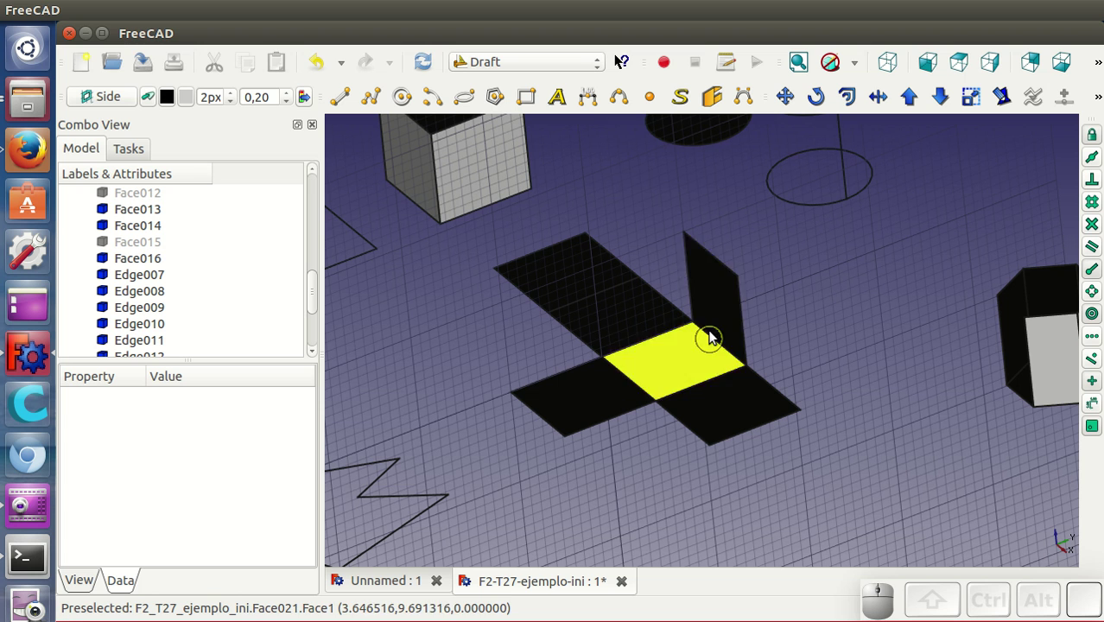
# Step: Rotate the last standing face flat, completing the cross-shaped net
pyautogui.click(722, 313)
pyautogui.click(822, 109)
pyautogui.click(746, 355)
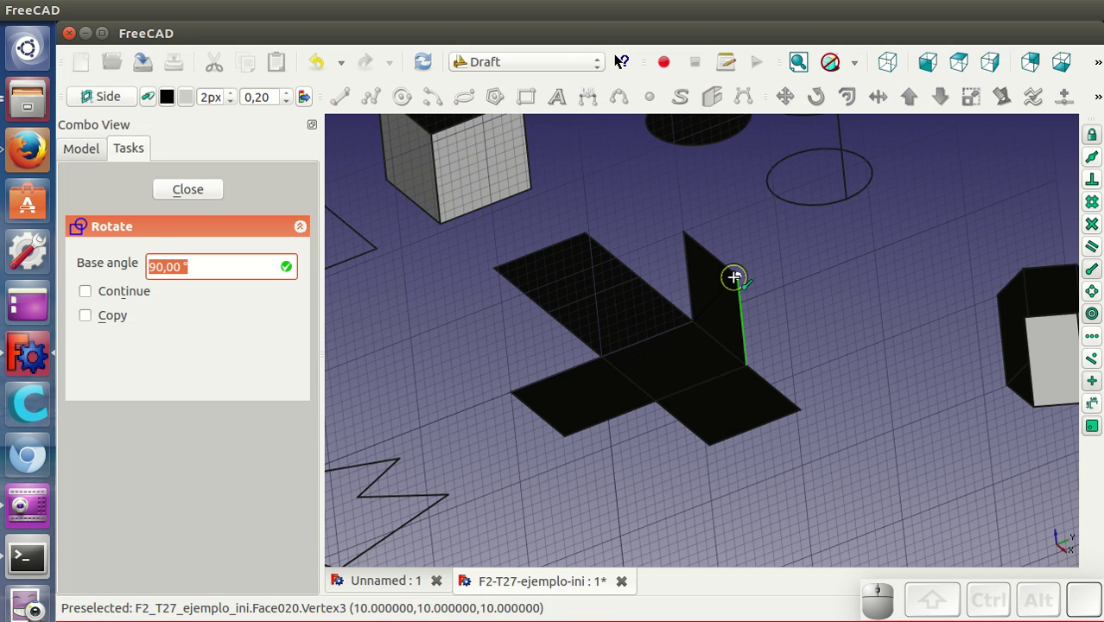
pyautogui.click(740, 282)
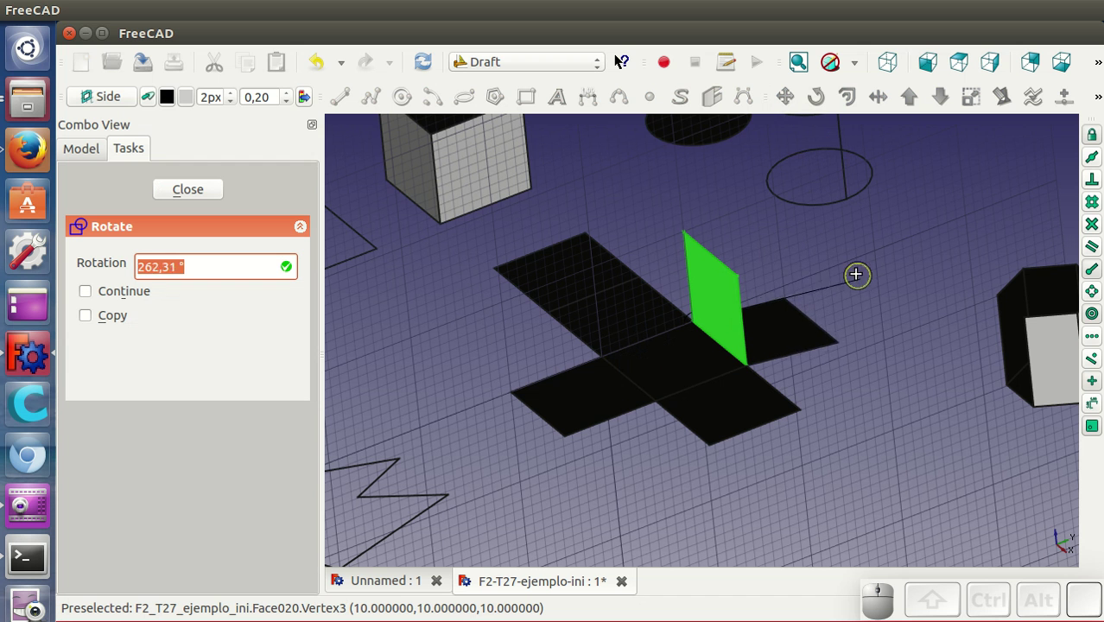
pyautogui.click(847, 267)
pyautogui.scroll(-3)
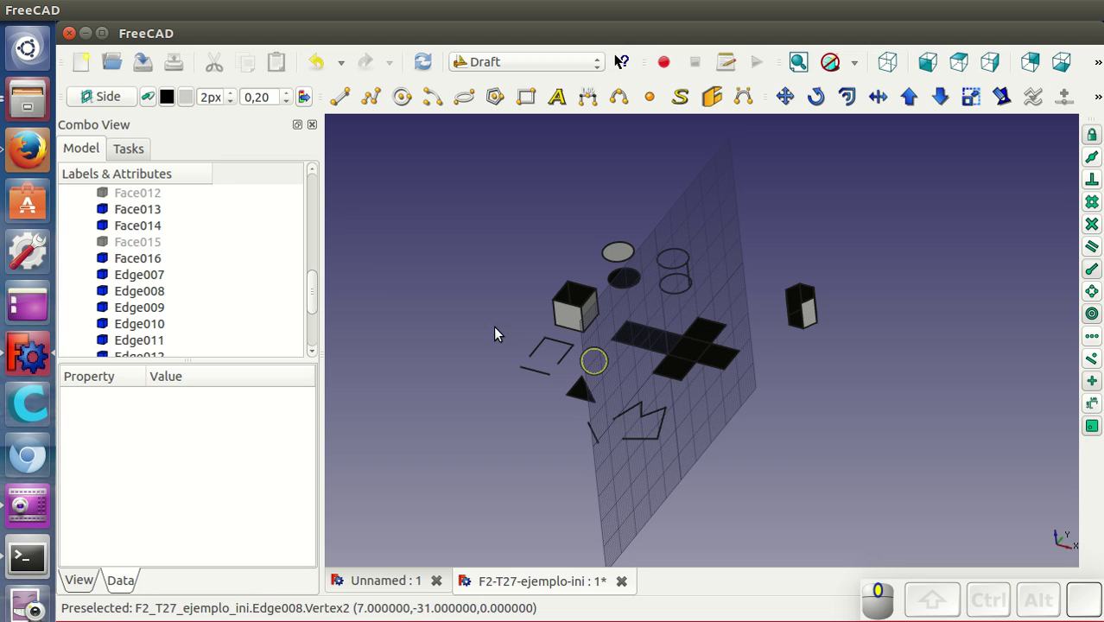
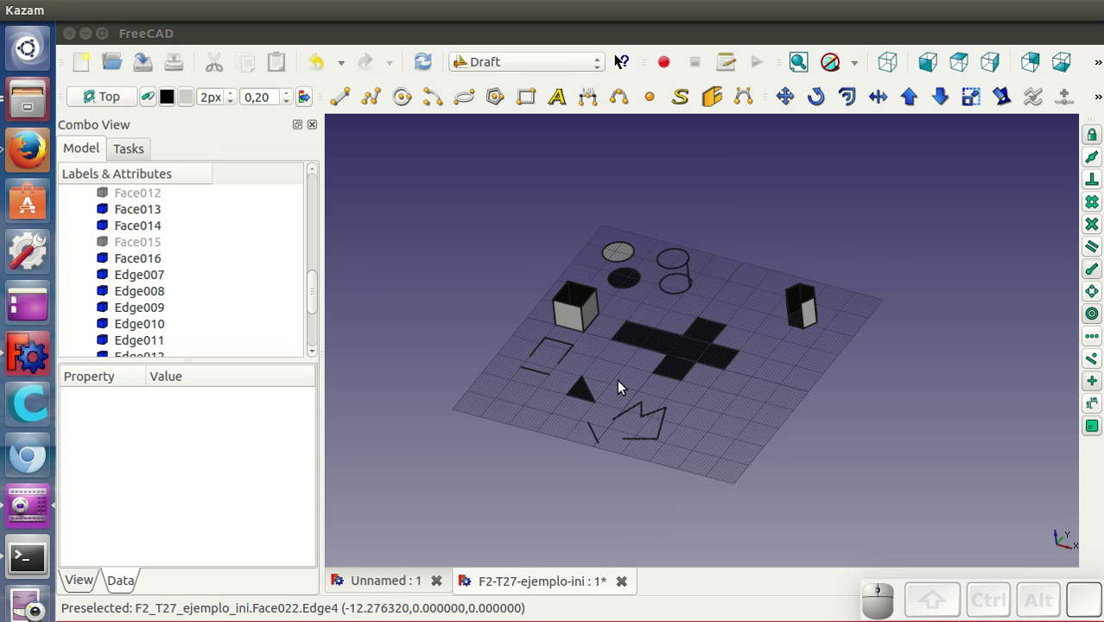
# Step: Orbit and zoom to view the finished scene with its flat cross-shaped net from above
pyautogui.moveTo(698, 431); pyautogui.dragTo(749, 420)
pyautogui.scroll(-3)
pyautogui.scroll(3)
pyautogui.moveTo(661, 427); pyautogui.dragTo(621, 403)
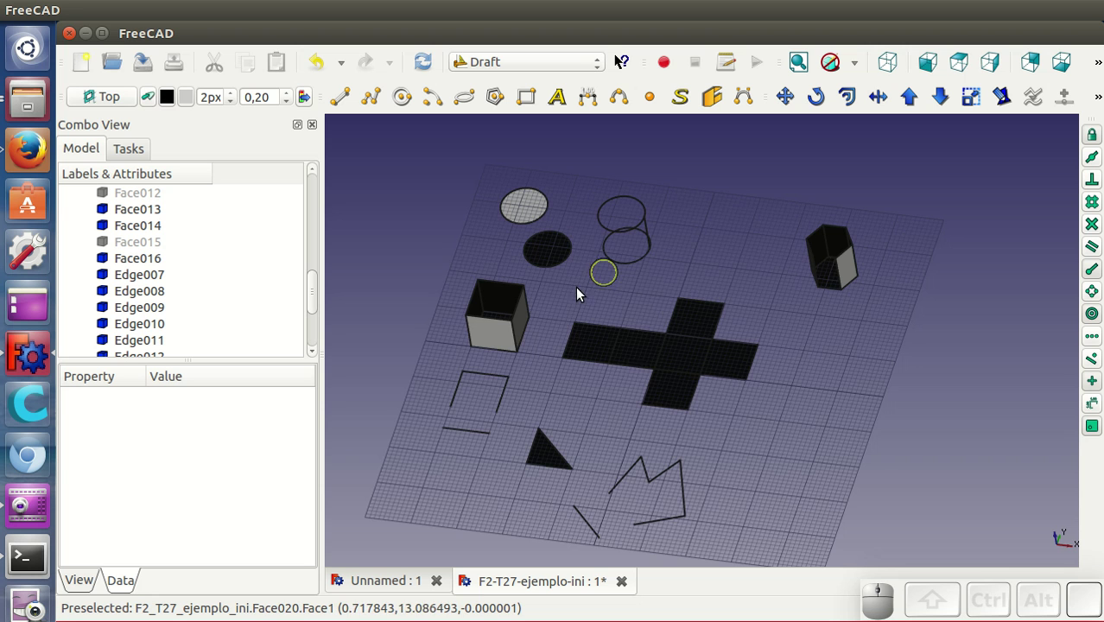
pyautogui.scroll(-3)
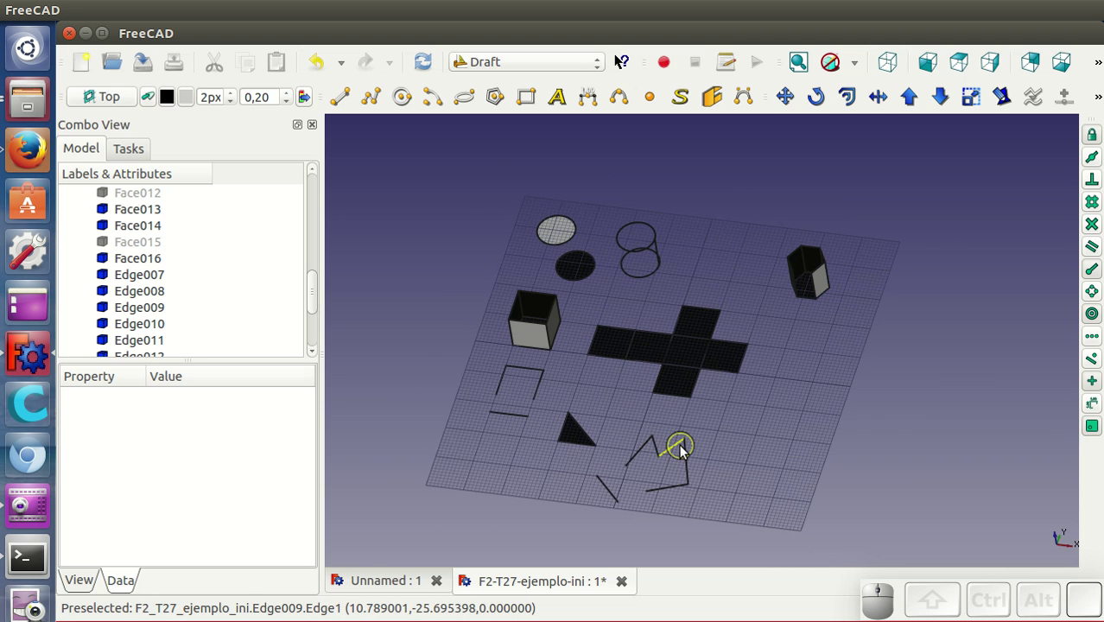
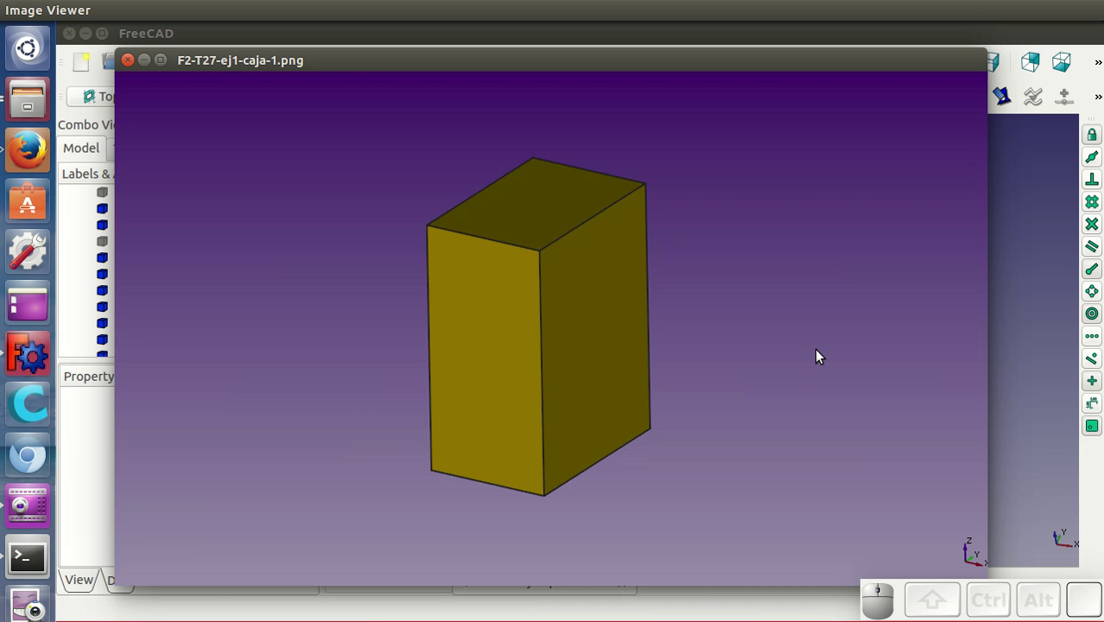
# Step: Step through the box net, hexagonal prism, its net and outlined net images
pyautogui.press('Right')
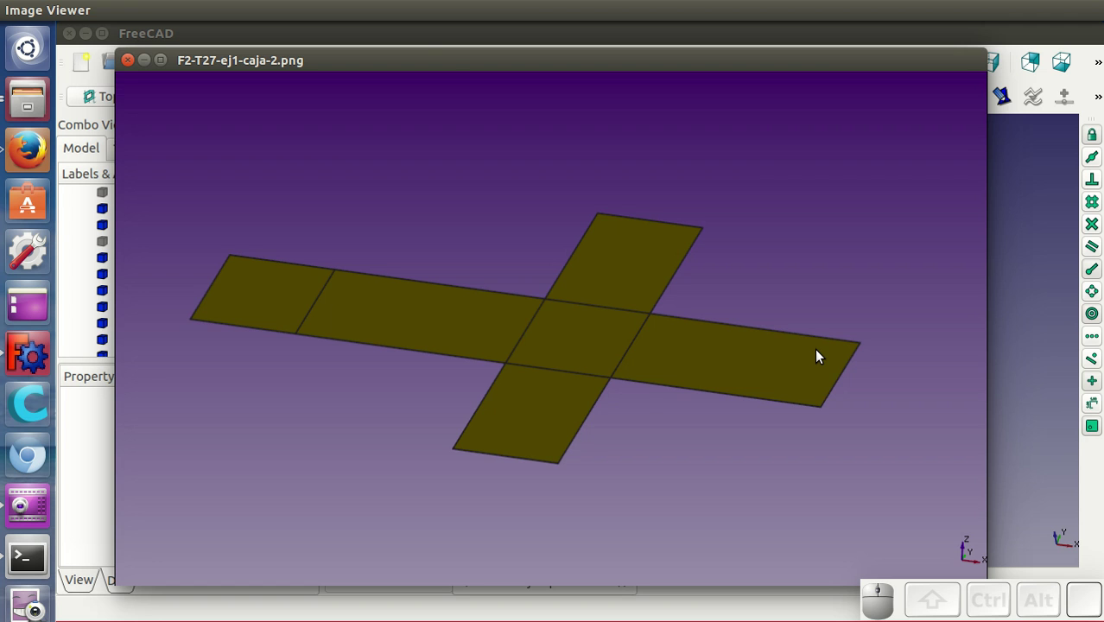
pyautogui.press('Right')
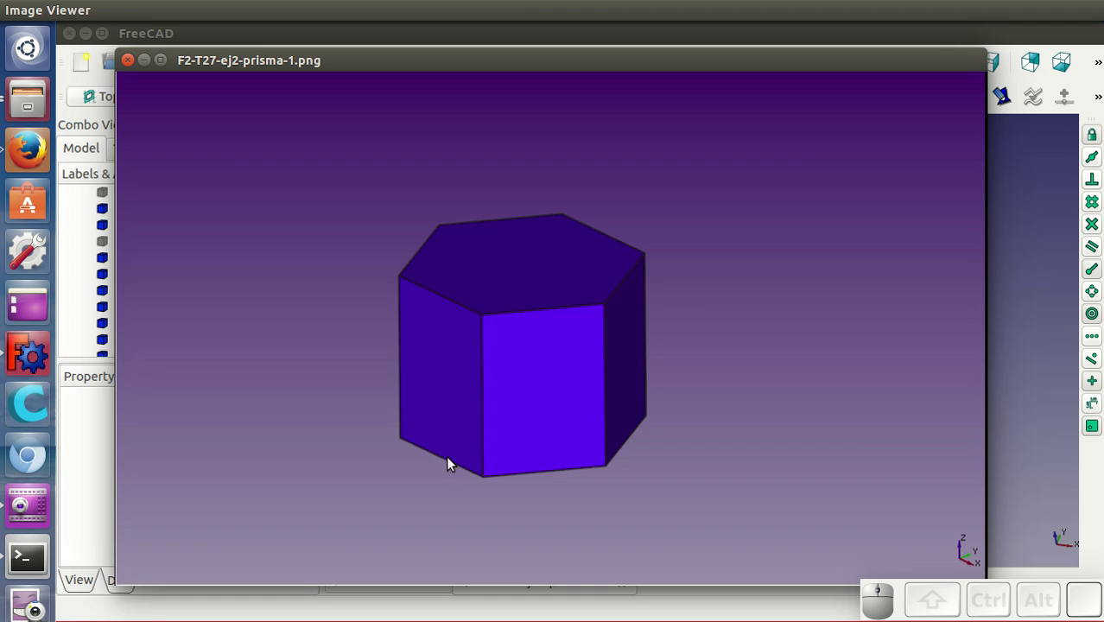
pyautogui.press('Right')
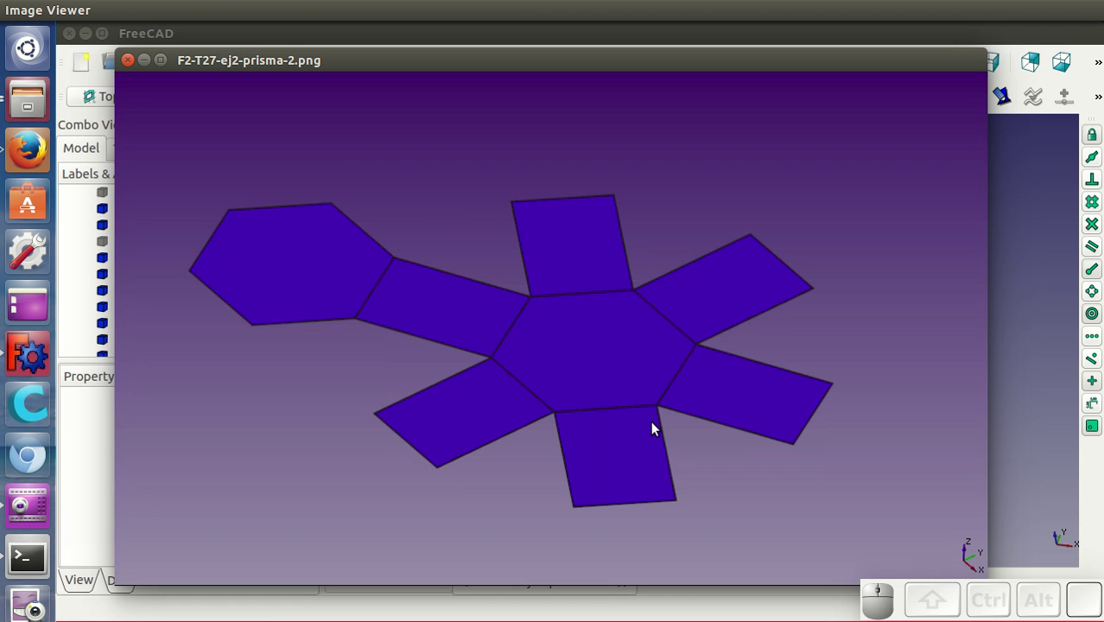
pyautogui.press('Right')
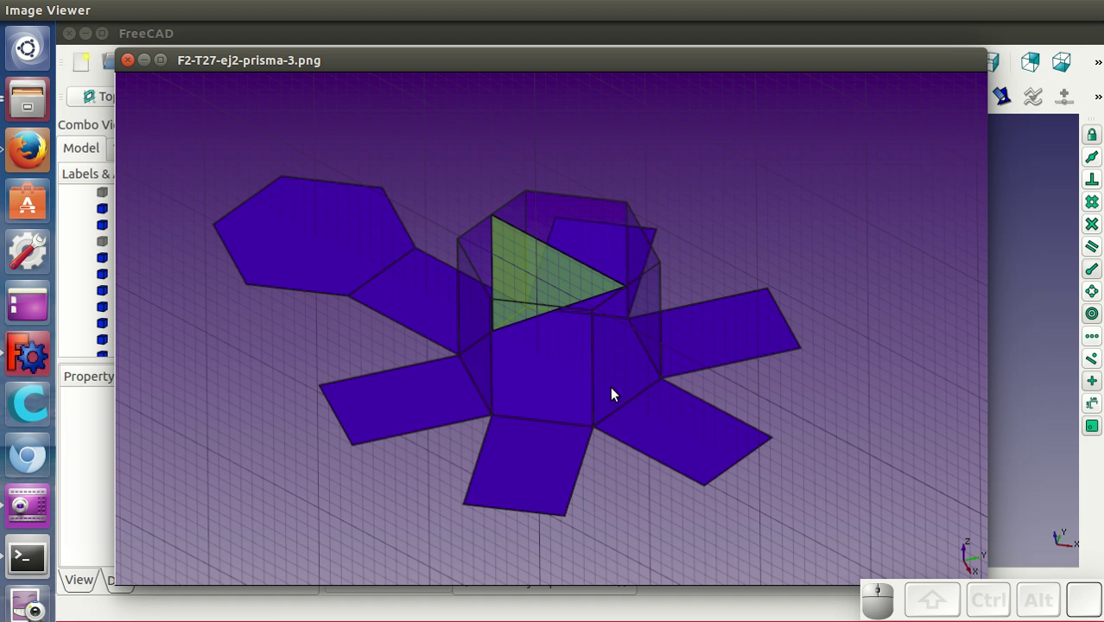
# Step: Step through the dodecahedron, its unfolded net and the partly folded net
pyautogui.press('Right')
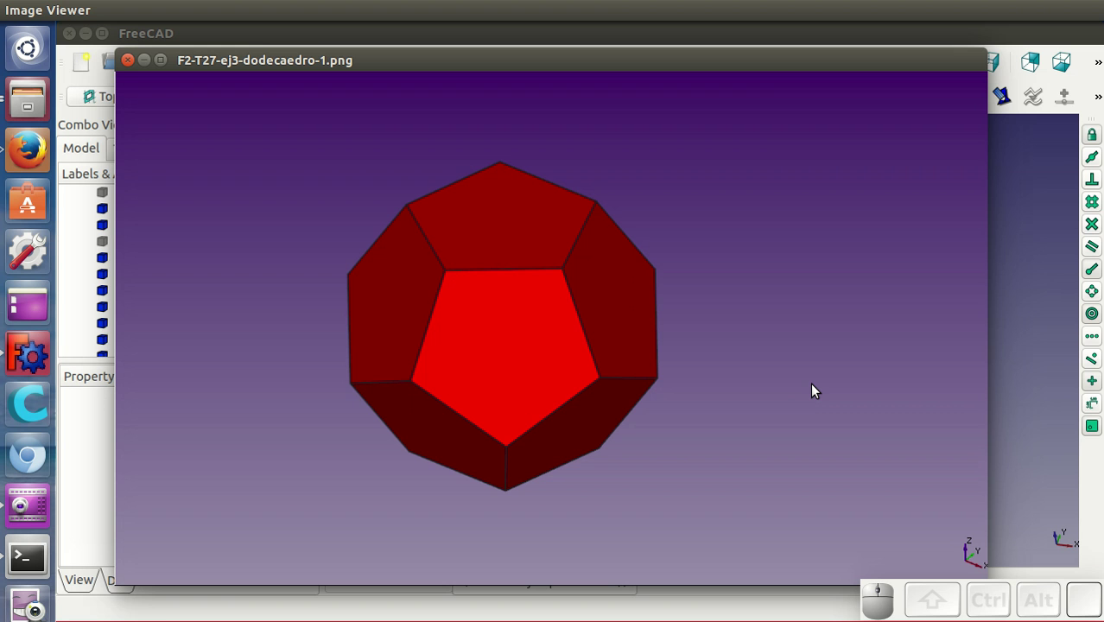
pyautogui.press('Right')
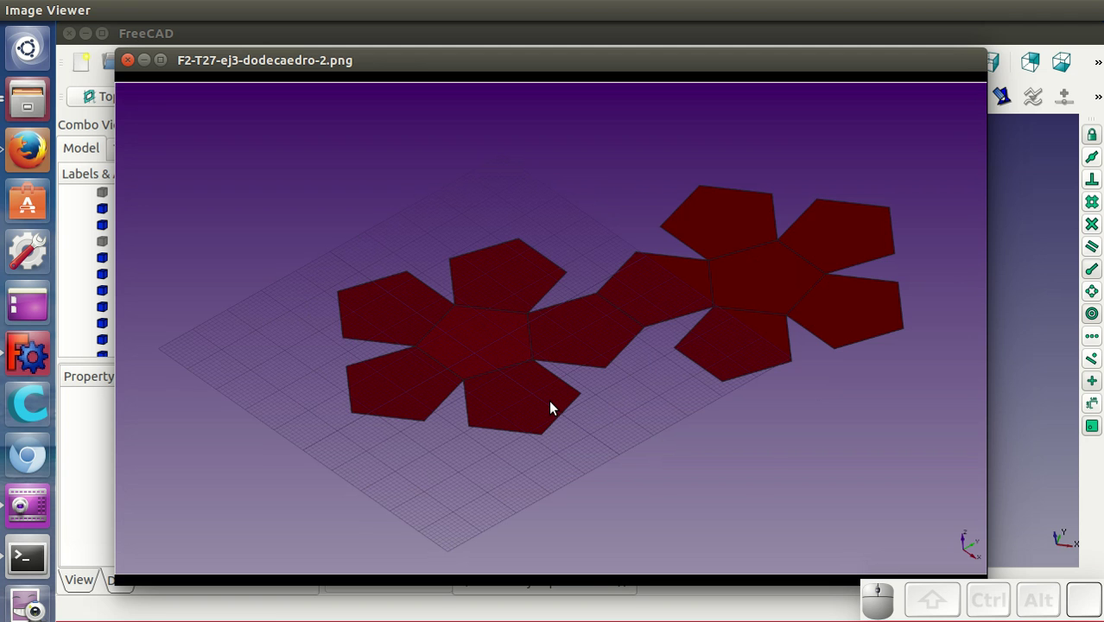
pyautogui.press('Right')
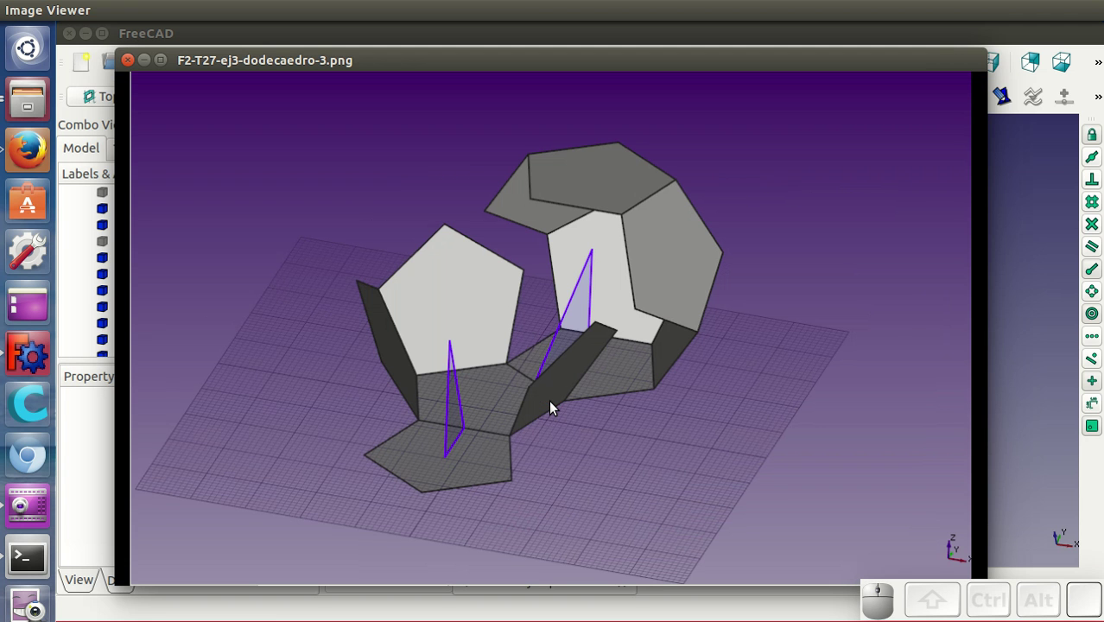